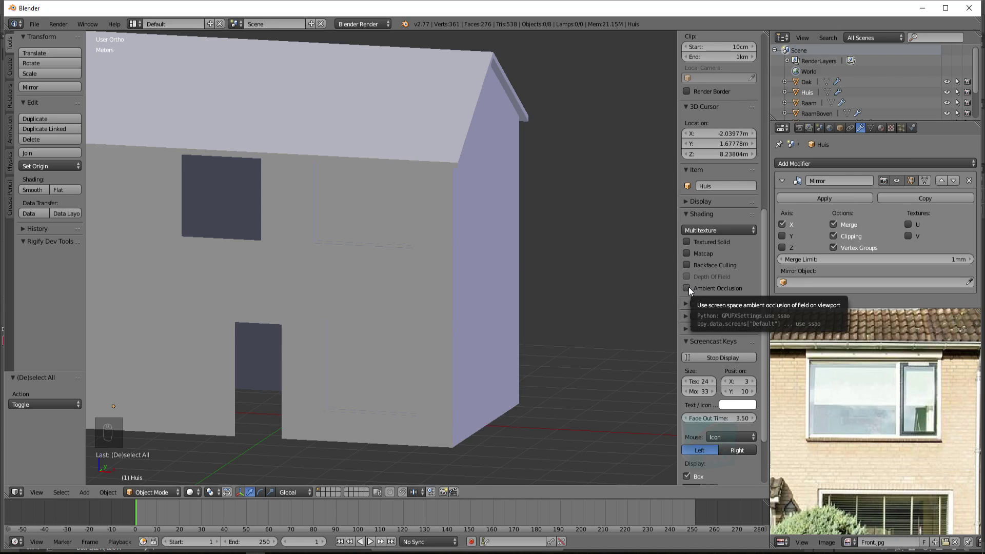
- Orbit and pan the 3D view toward the house front and its upper windows
drag(689, 291, 456, 282)
middle_click(456, 283)
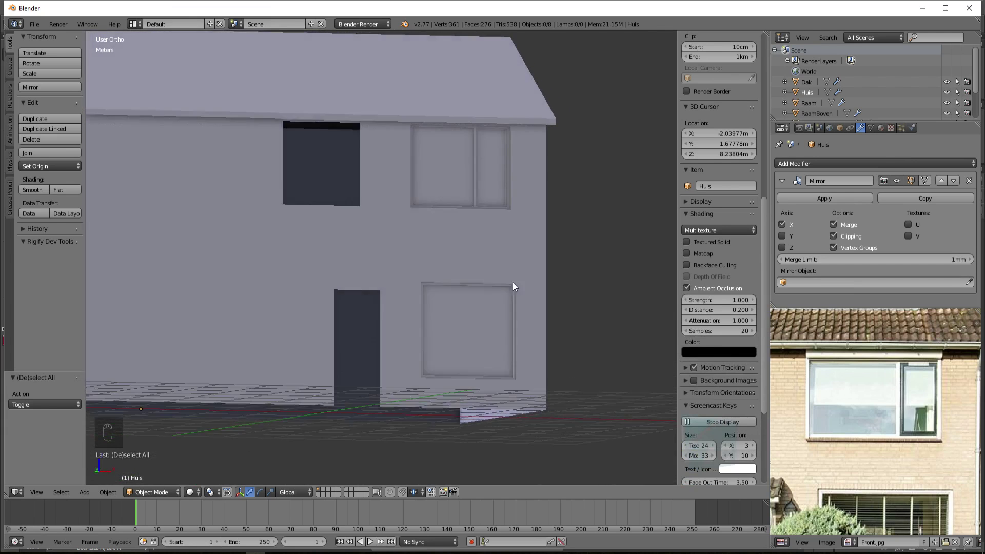
drag(482, 297, 326, 290)
middle_click(436, 287)
middle_click(443, 288)
middle_click(490, 292)
- Zoom close in on the upper-floor two-pane window frame RaamkozijnBoven
drag(494, 293, 499, 295)
drag(500, 320, 479, 357)
drag(473, 359, 711, 359)
drag(711, 359, 337, 312)
drag(337, 311, 197, 214)
drag(197, 214, 383, 301)
drag(383, 301, 384, 299)
- Enter Edit Mode on the RaamkozijnBoven window frame mesh
key(Tab)
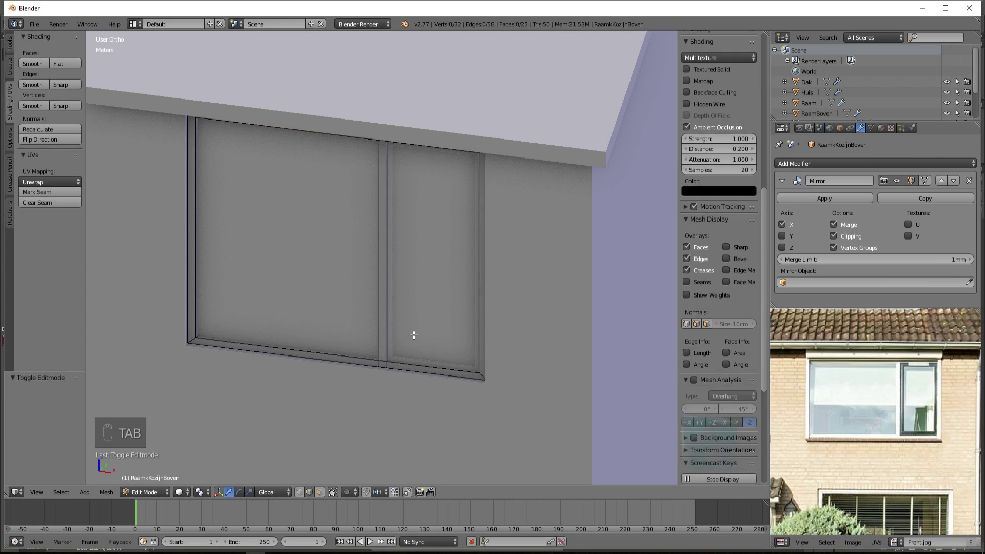
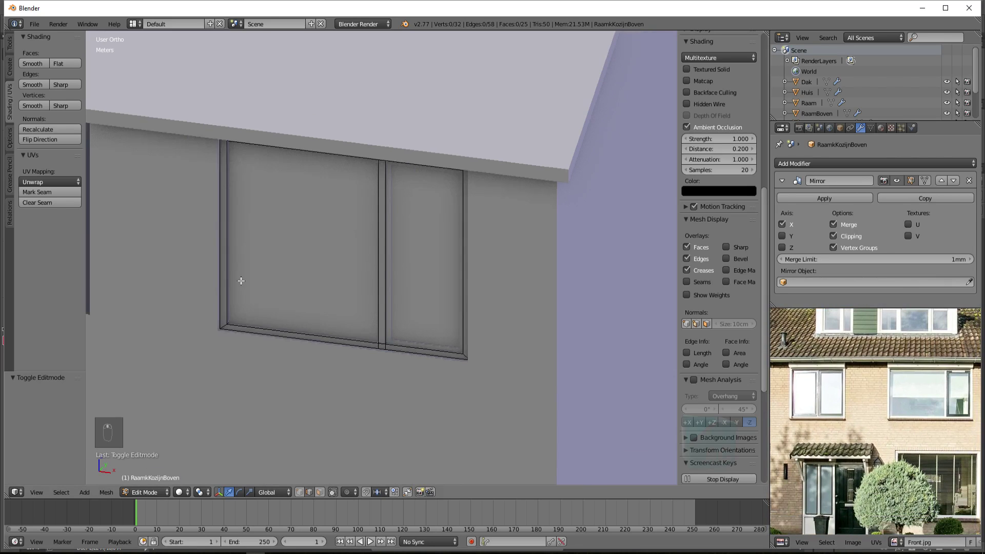
- Duplicate the left window opening's face on Huis and separate it as Huis.001
key(Tab)
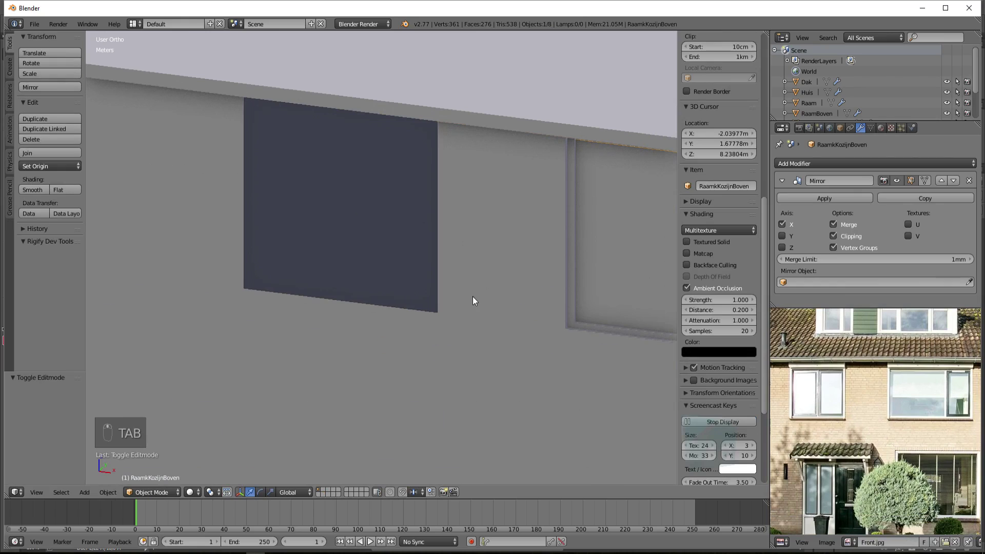
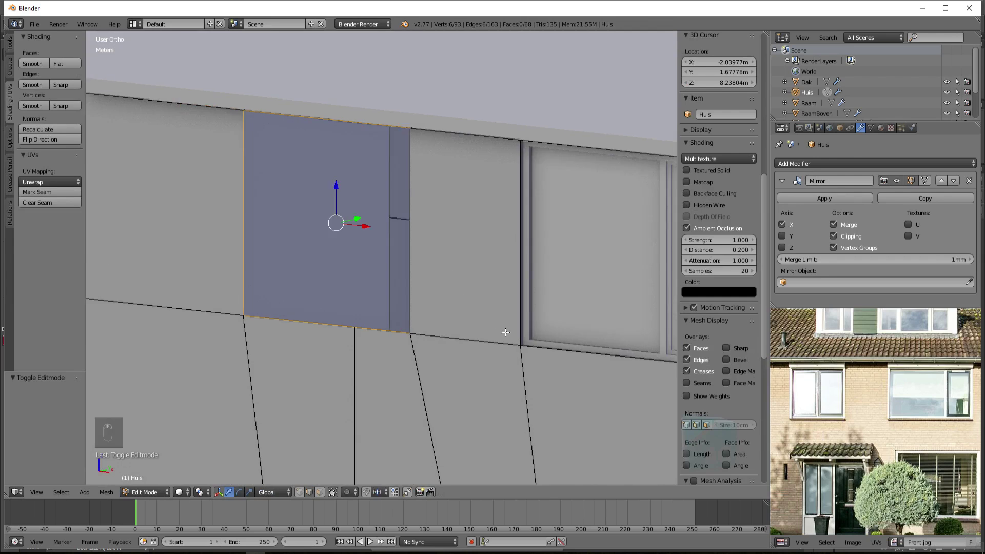
key(shift+d)
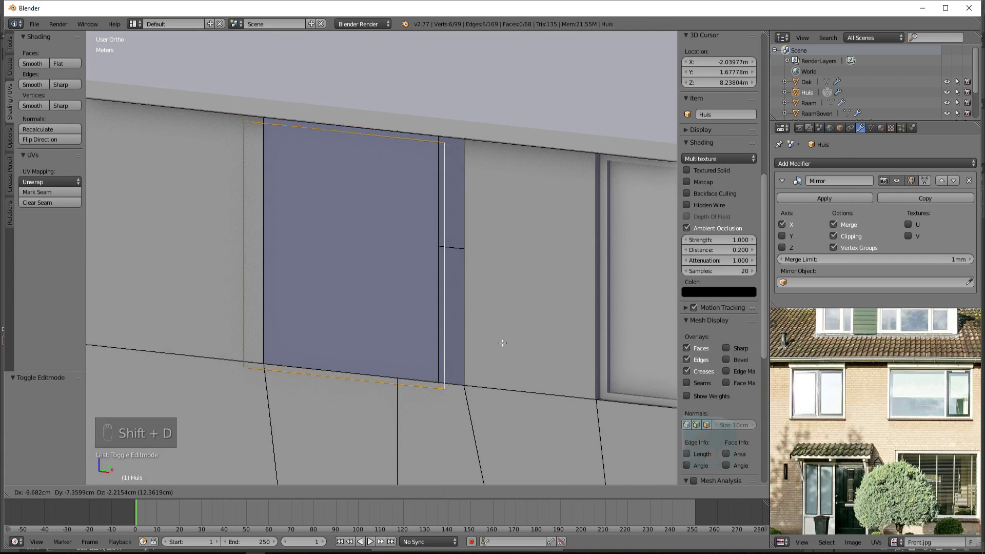
key(p)
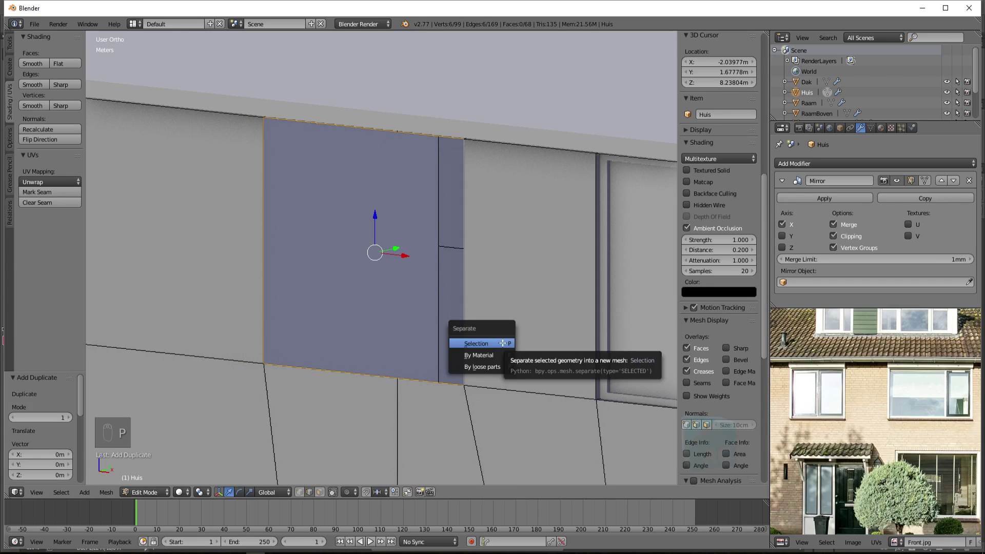
key(Tab)
drag(465, 315, 815, 100)
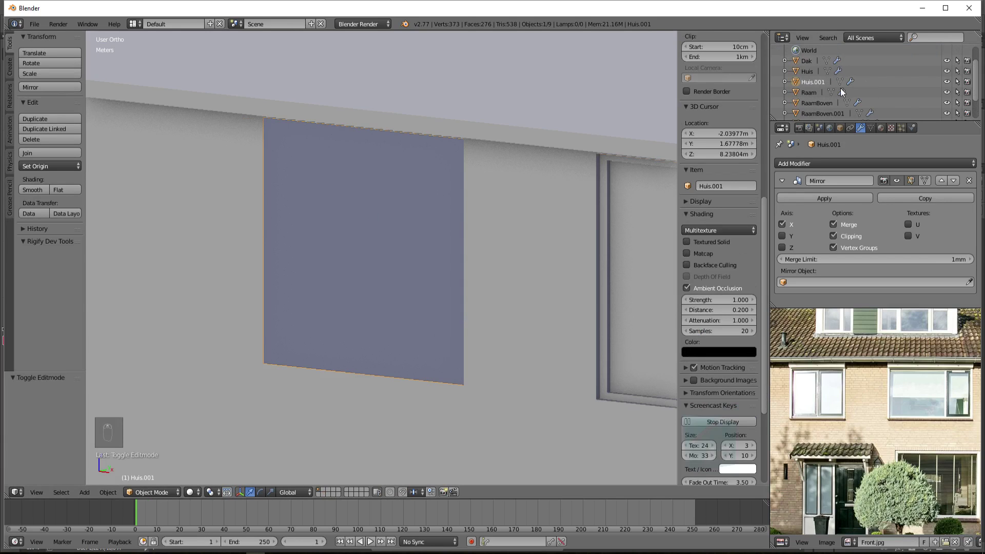
- Rename the separated face object Huis.001 to 2Raamkozijn and nudge the upper pane copy sideways
drag(810, 86, 268, 259)
key(g)
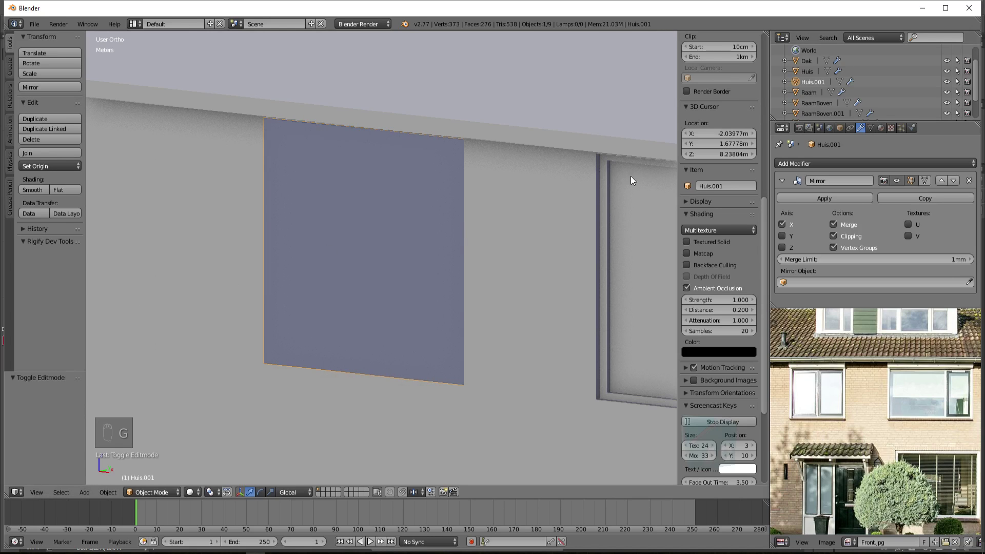
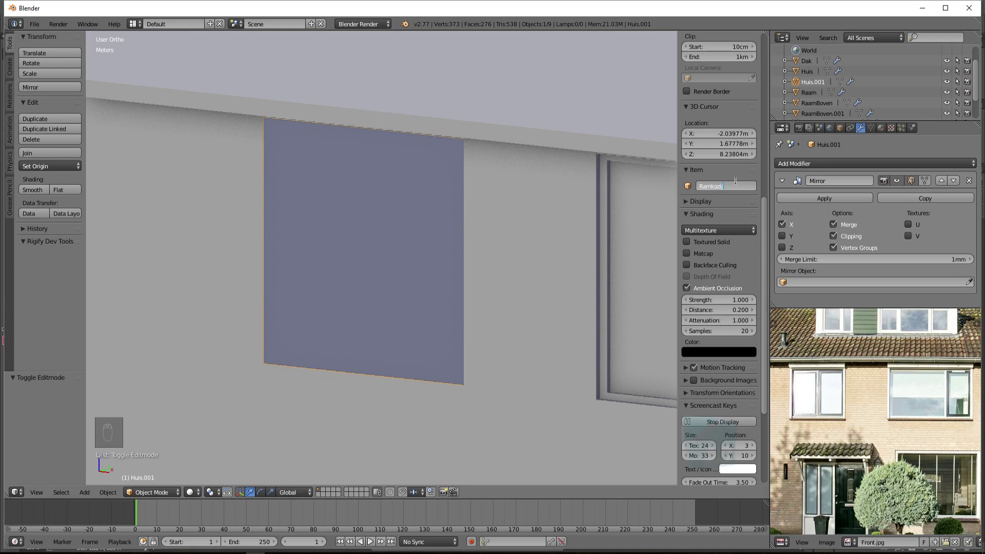
key(a)
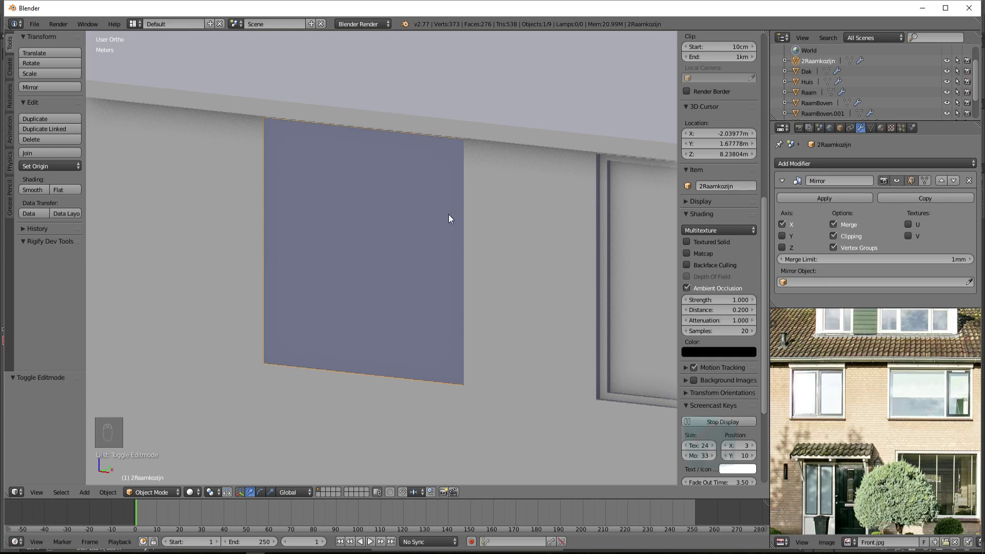
drag(833, 117, 541, 338)
- Settle the window pieces' positions with G and pan back to the 2Raamkozijn face
key(g)
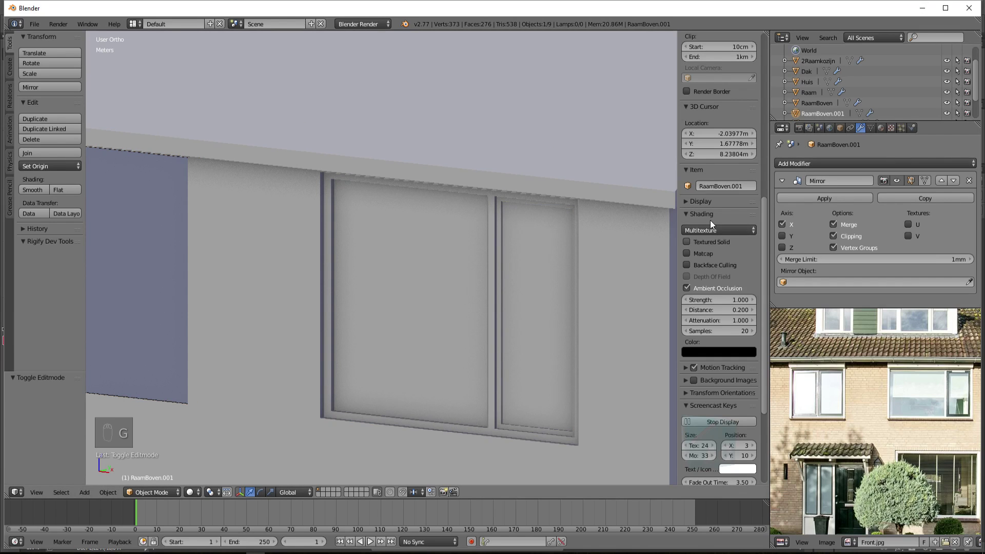
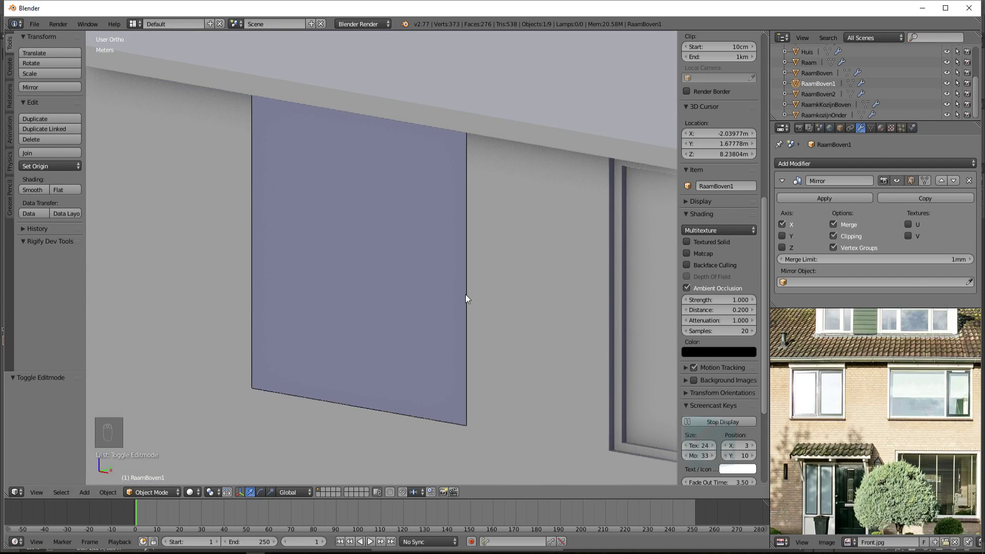
drag(468, 296, 438, 306)
key(g)
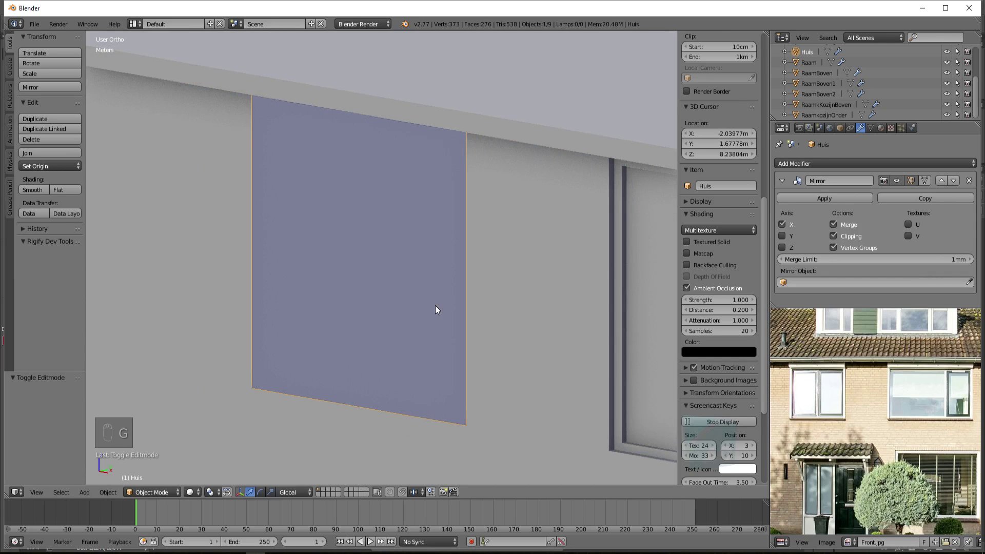
drag(466, 301, 247, 266)
key(g)
drag(247, 266, 262, 266)
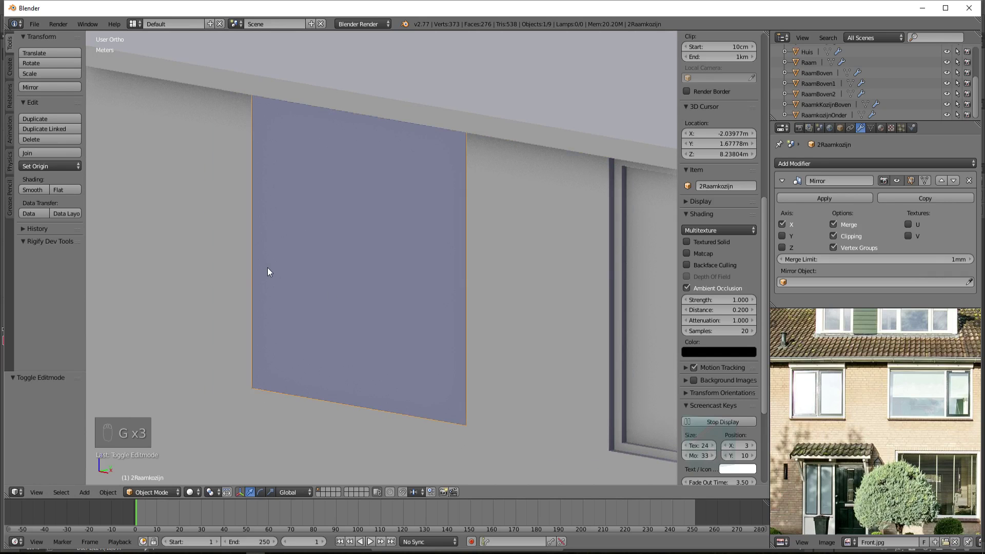
- Open 2Raamkozijn for editing, select the whole face and start an inner outline from its edges
drag(375, 313, 377, 309)
key(Tab)
key(a)
key(a)
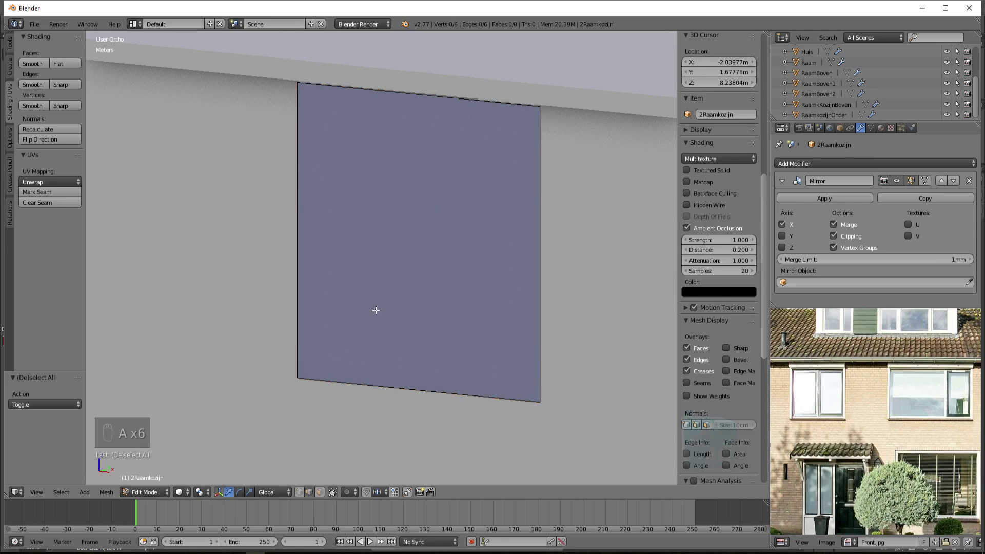
key(a)
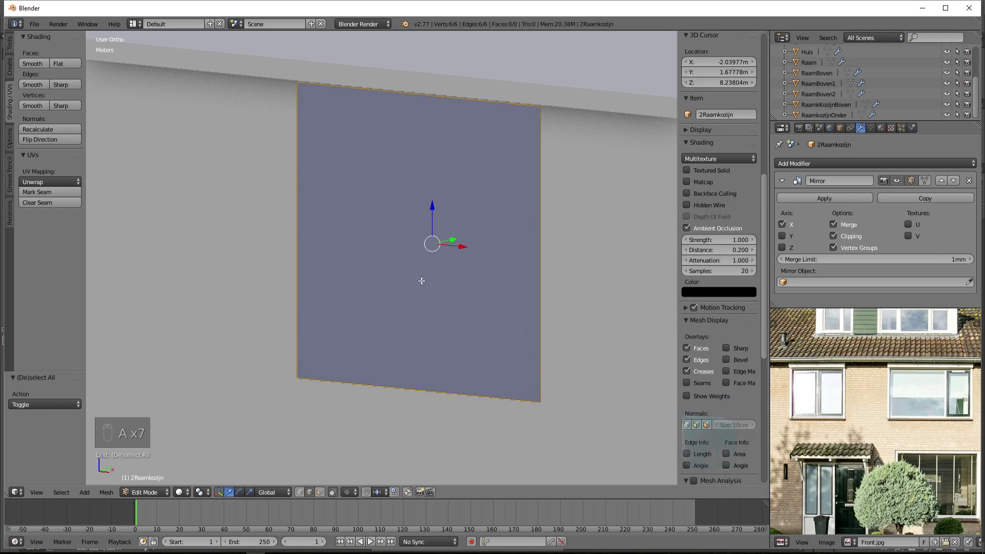
key(g)
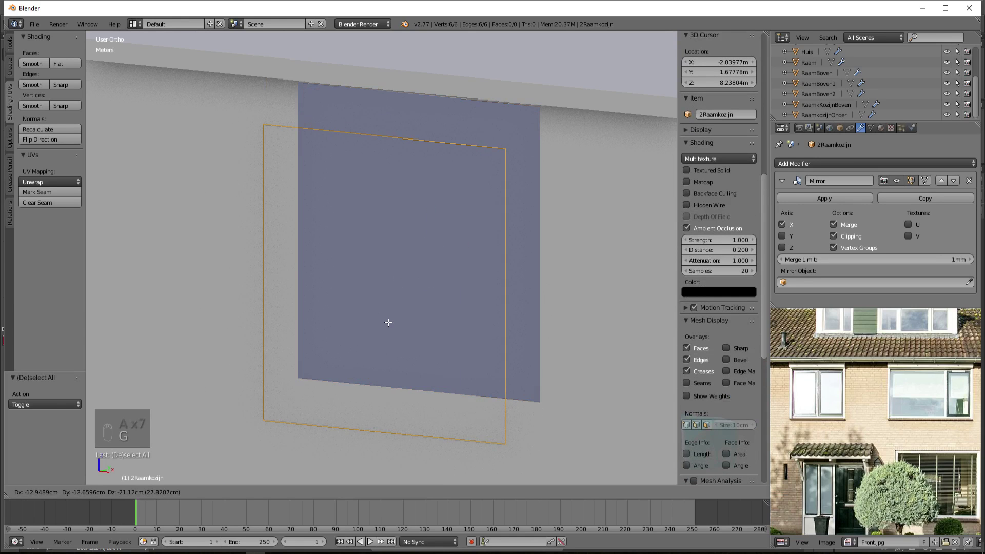
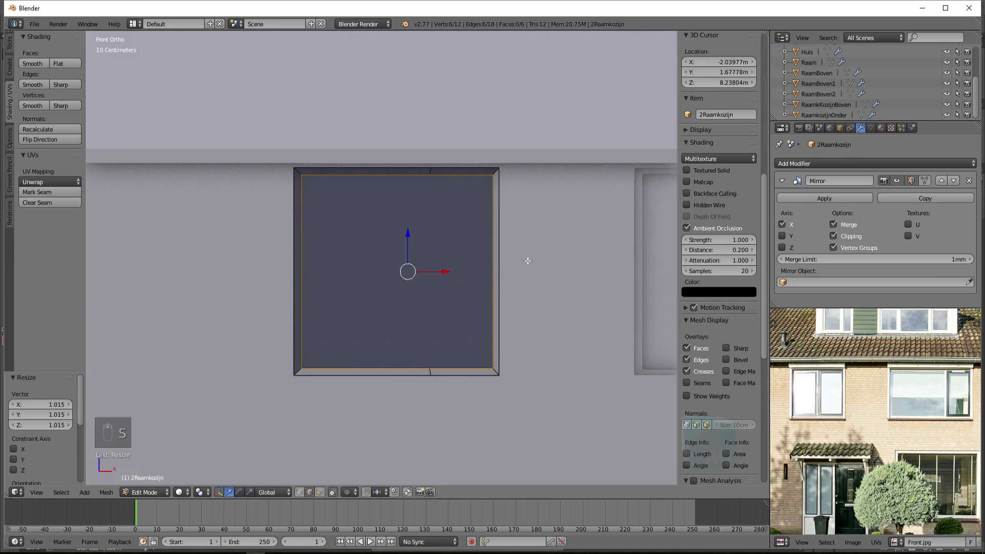
- Scale the inner rectangle down with S to leave a thin frame border
drag(443, 244, 453, 225)
key(s)
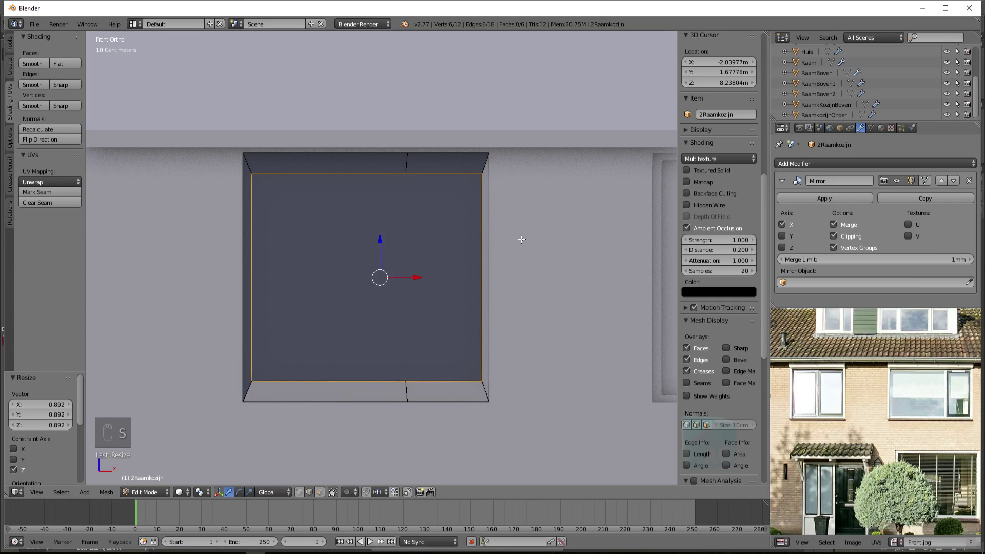
key(s)
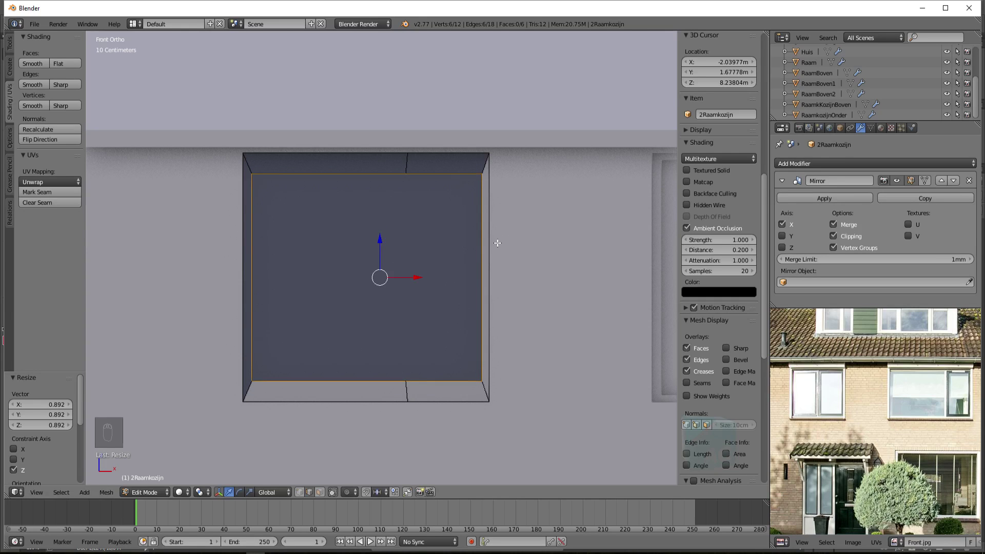
key(s)
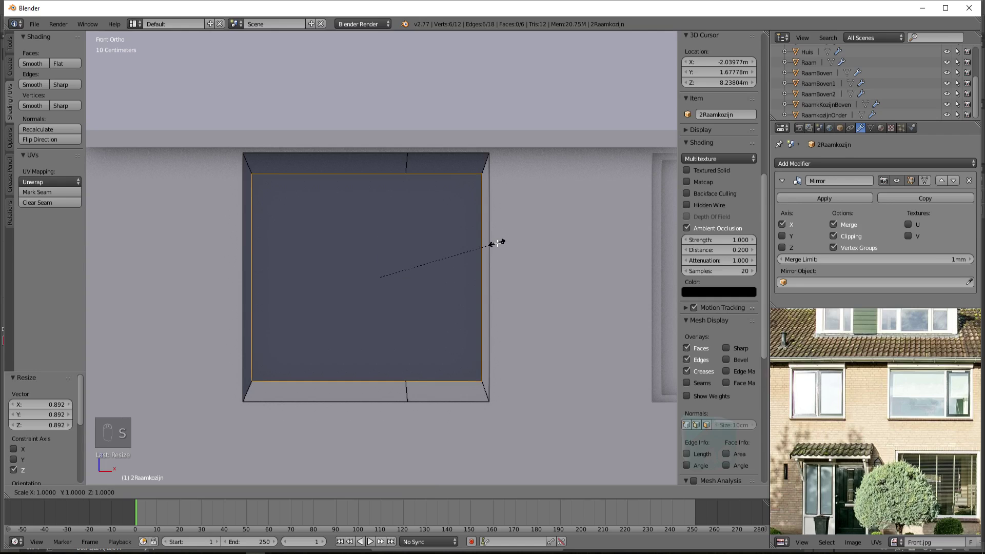
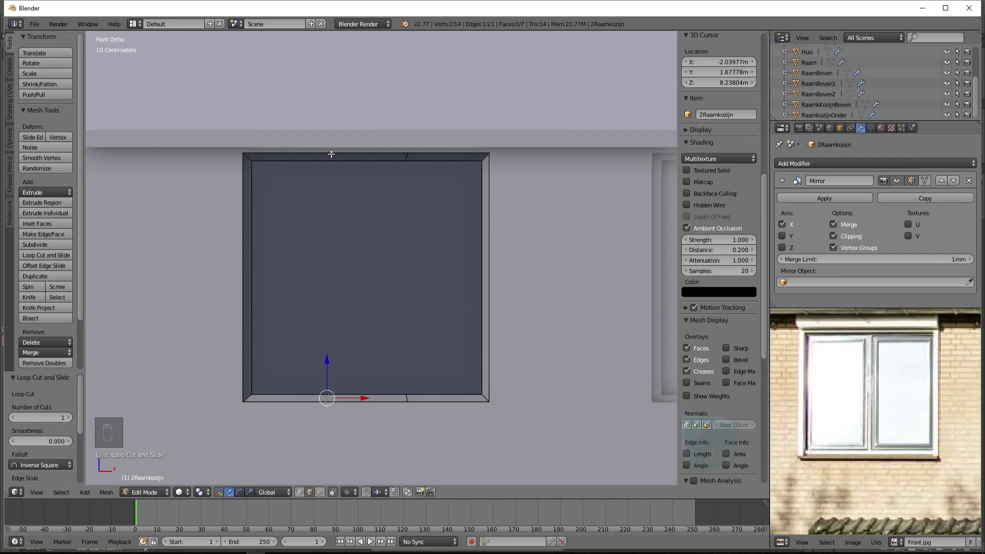
- Add a vertical Loop Cut and Slide (Ctrl+R) across the frame's bottom border
key(ctrl+r)
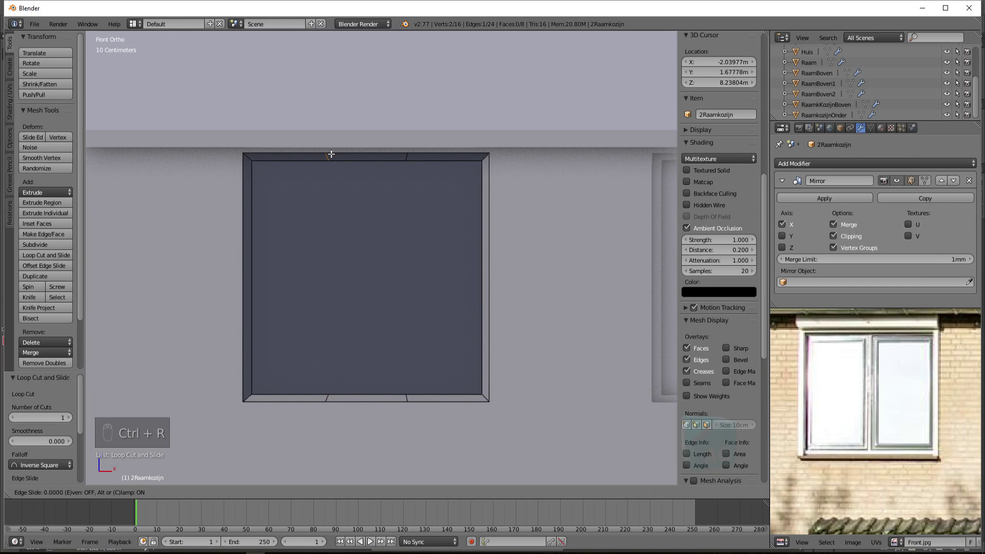
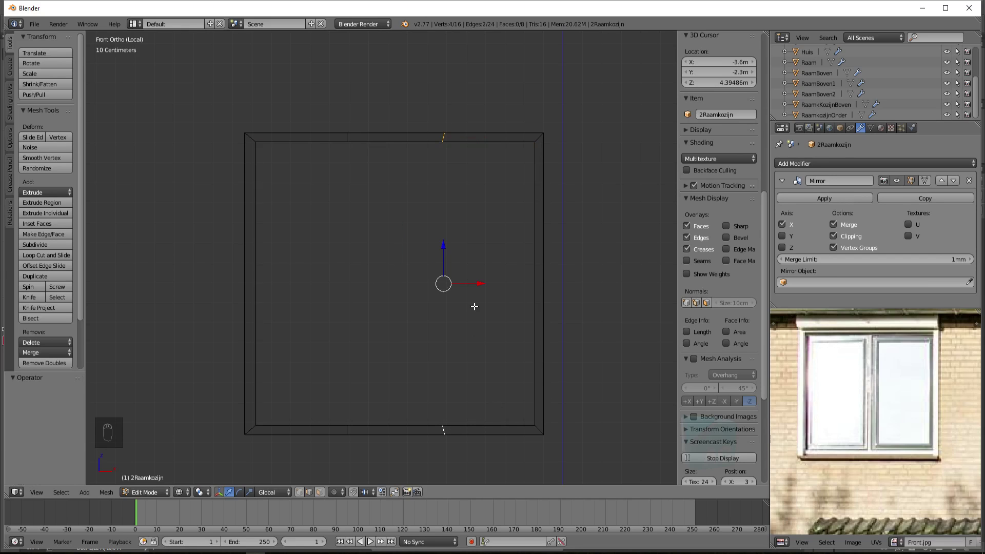
- Scale the middle vertices to X 0 into a straight vertical divider and tilt the view onto it
key(s)
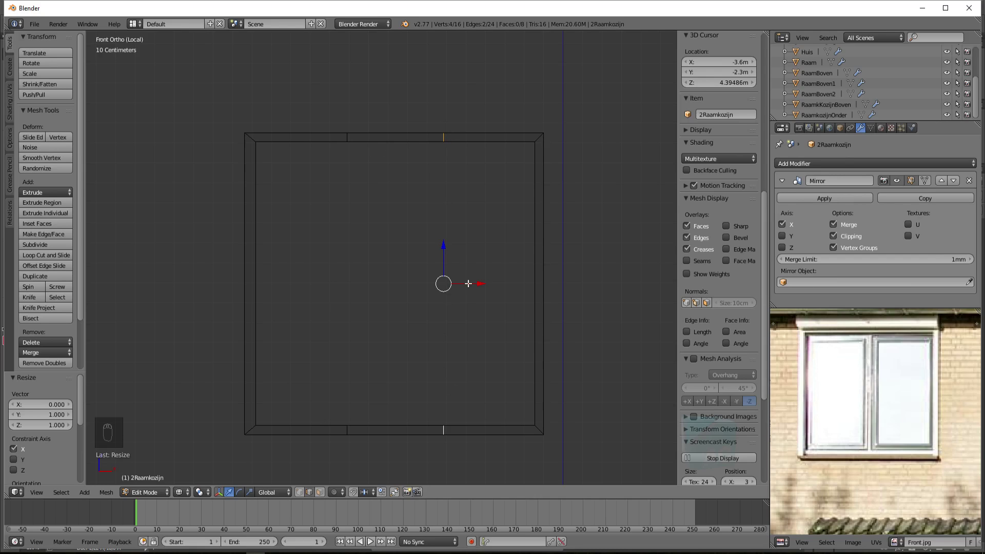
drag(474, 282, 482, 246)
drag(482, 246, 456, 219)
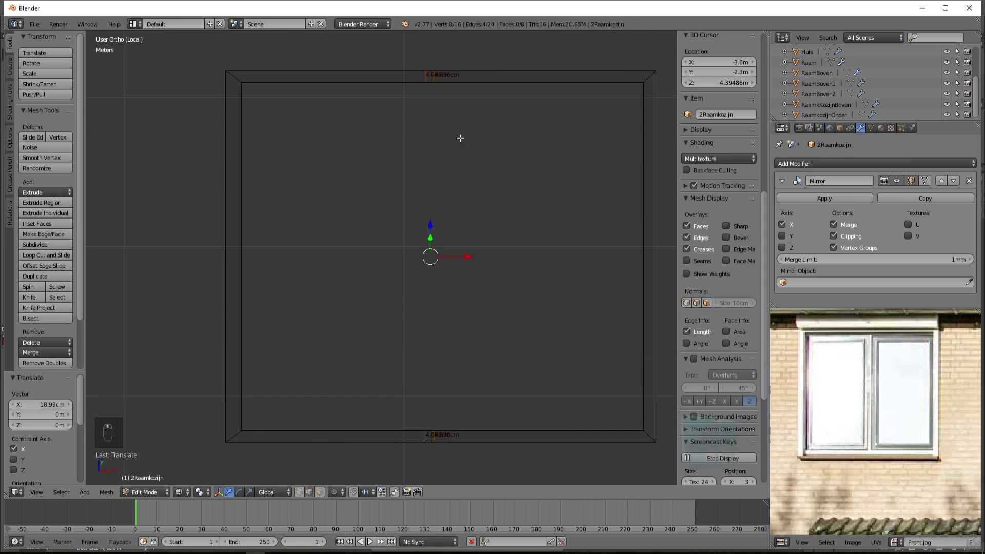
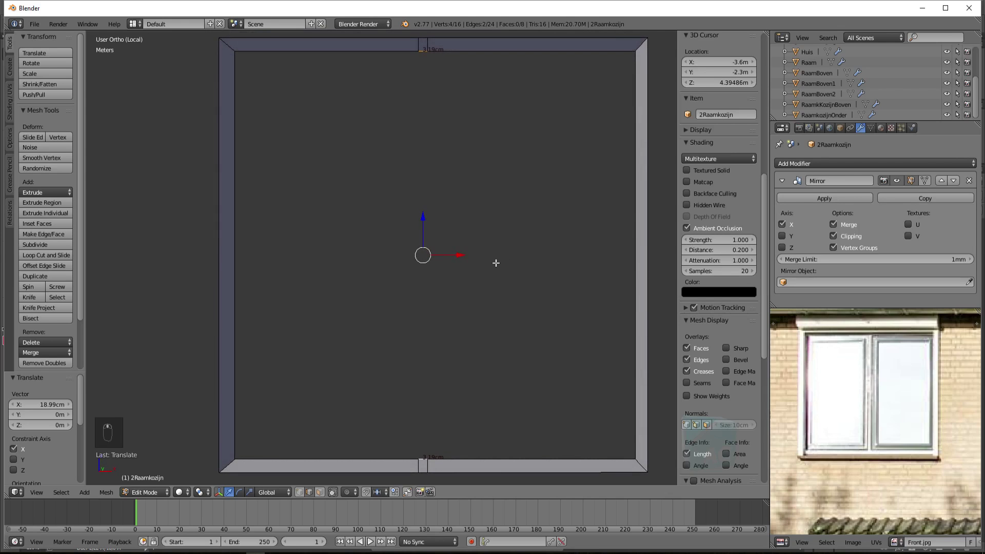
- Bridge the divider's two edges via Ctrl+E into a middle bar and select the whole frame mesh
key(ctrl+e)
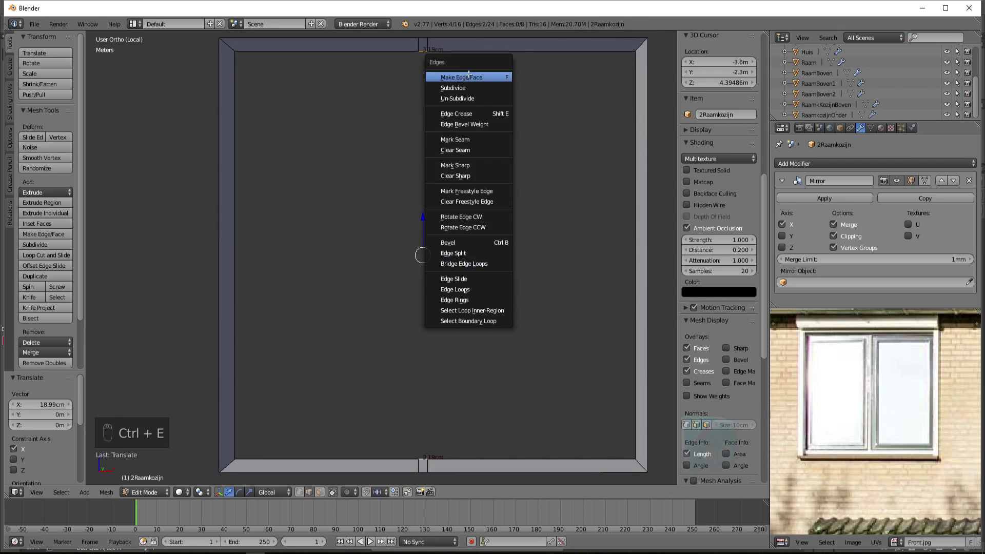
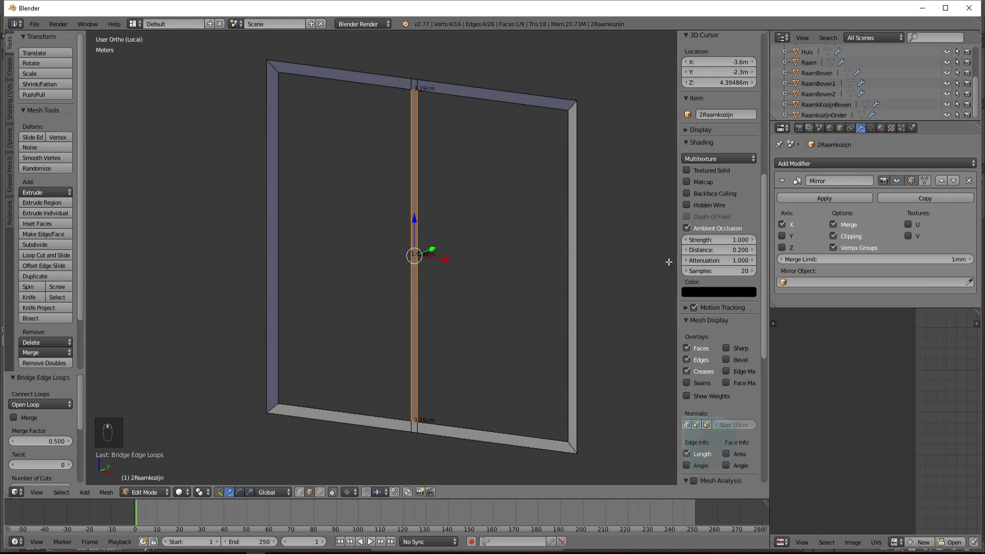
drag(387, 211, 288, 183)
key(a)
key(a)
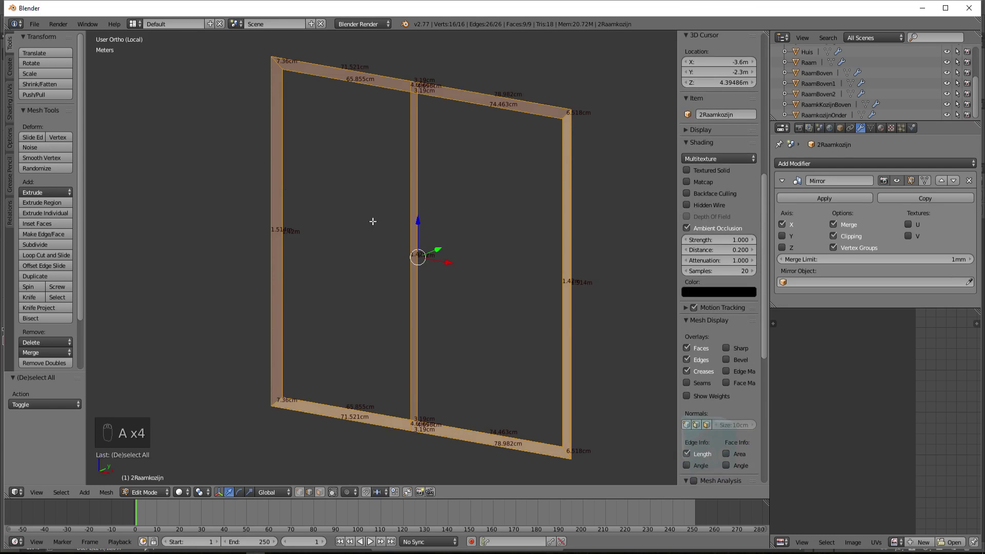
- Extrude the whole 2Raamkozijn frame about 4.15 cm along Y to give it thickness
click(10, 111)
key(Tab)
drag(497, 217, 461, 254)
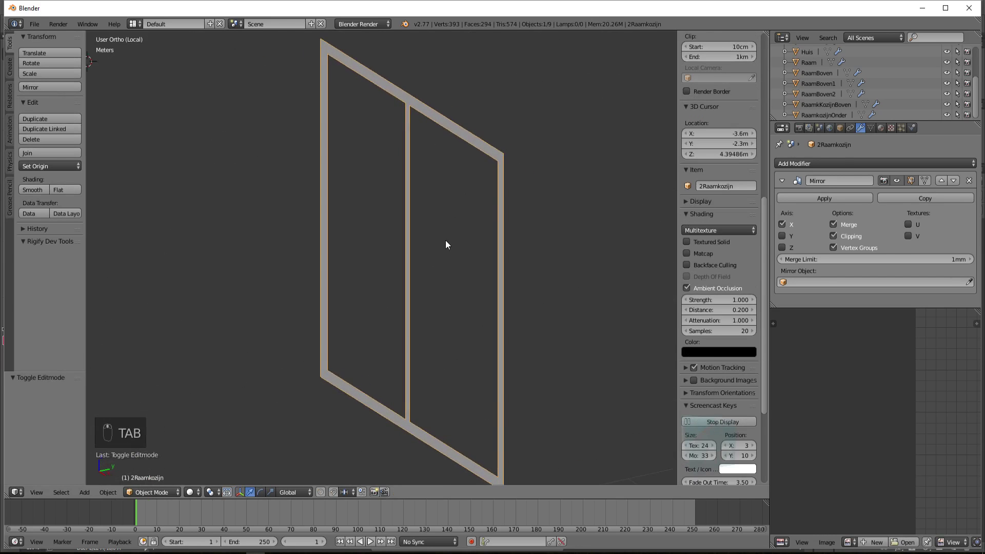
key(Tab)
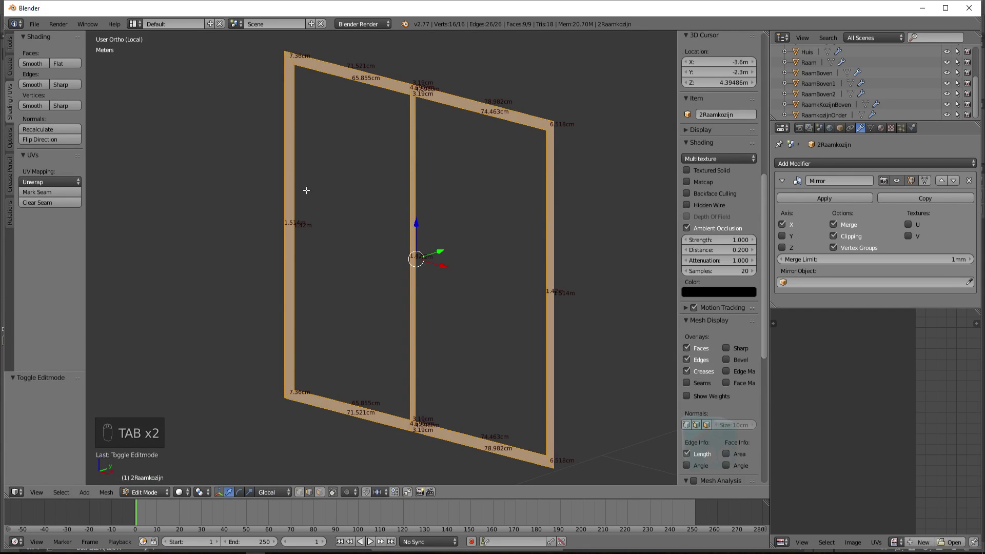
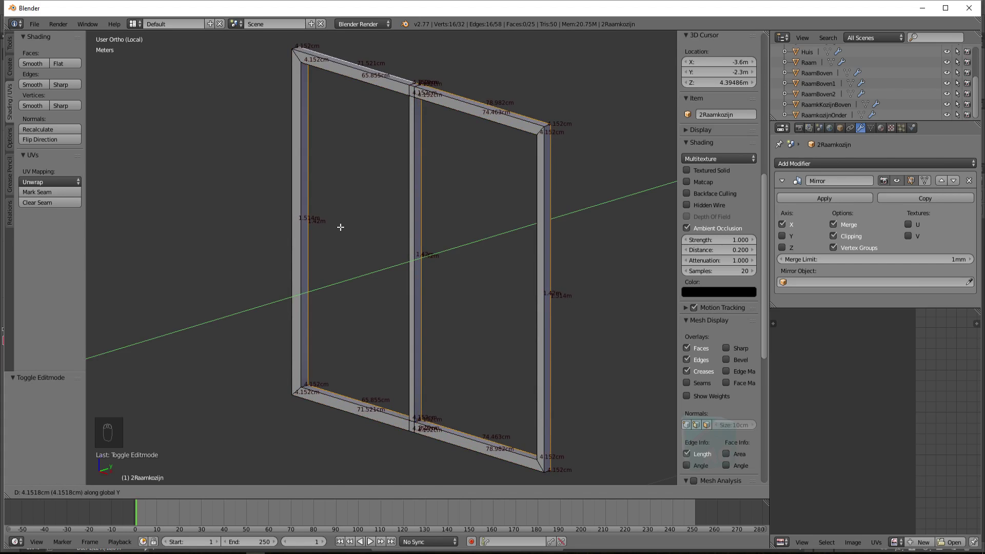
middle_click(396, 239)
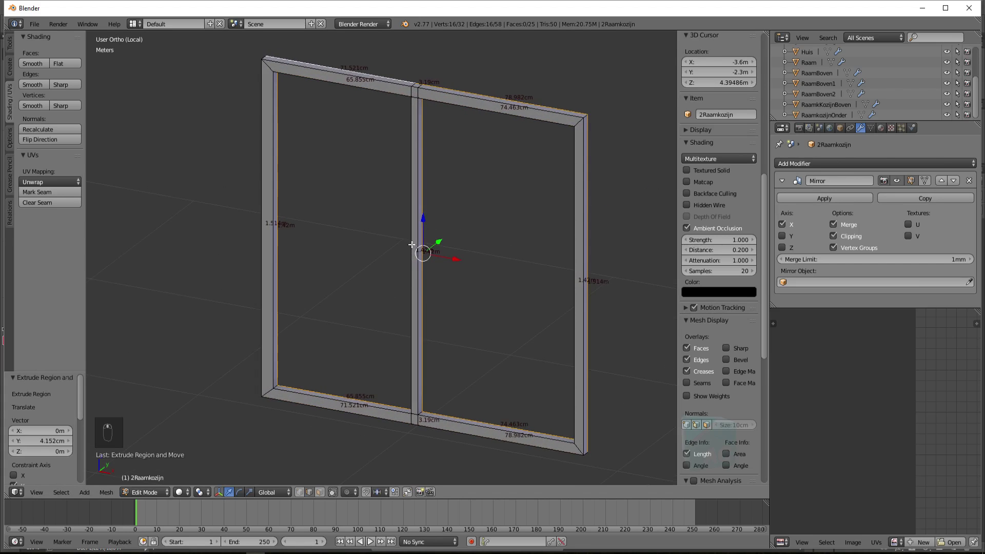
- Leave local view so the extruded frame appears back over its opening in the house wall
key(KP_Divide)
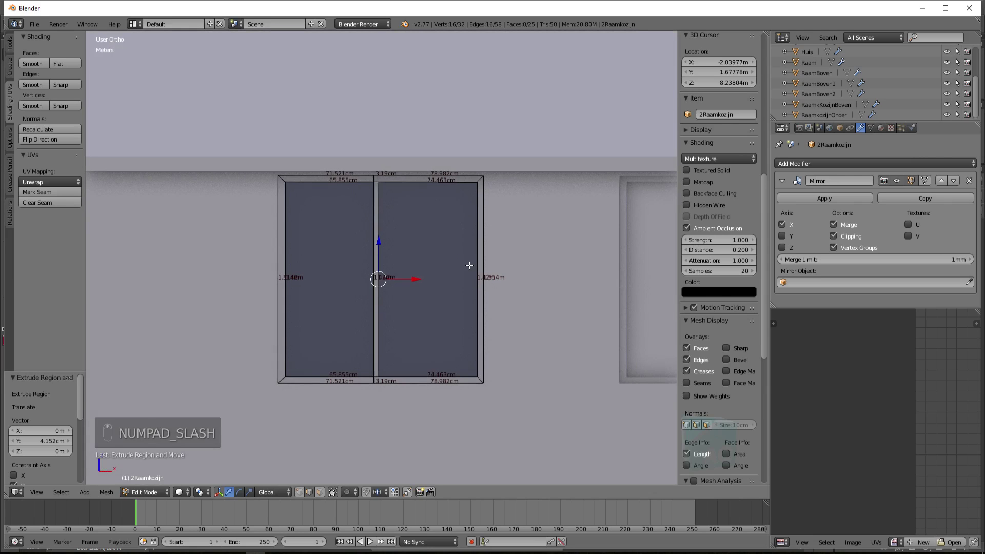
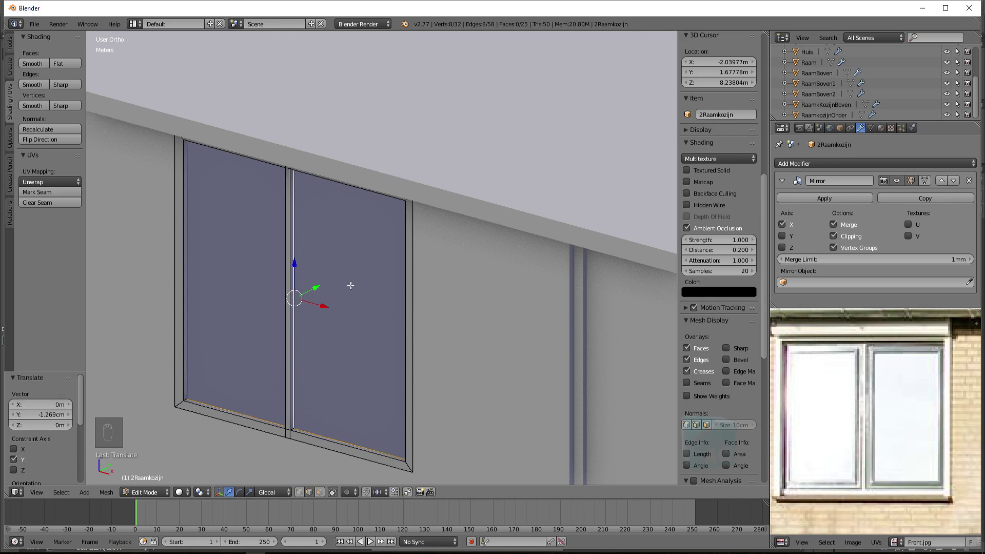
- Extrude the pane faces in place and scale them inward to form an inner pane border
key(e)
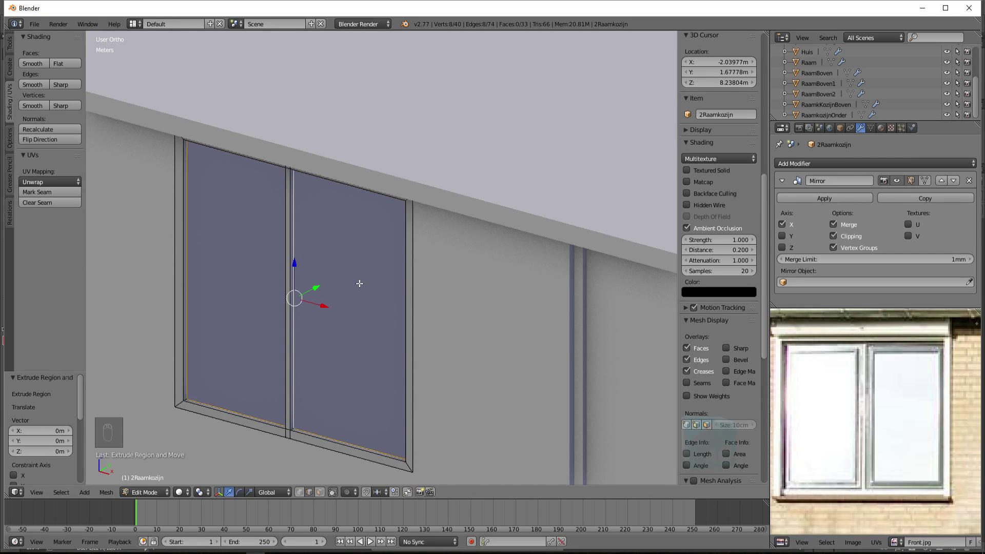
key(ctrl+z)
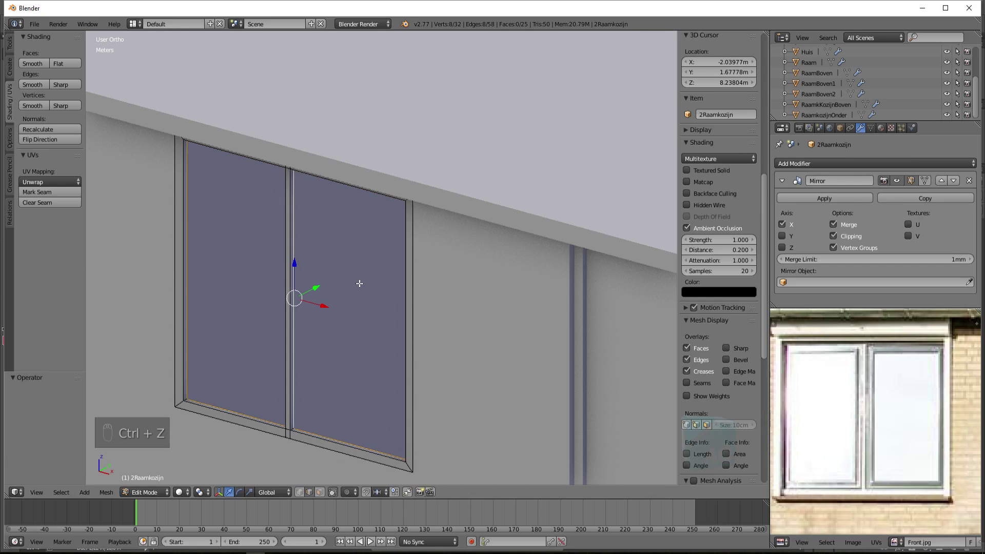
key(e)
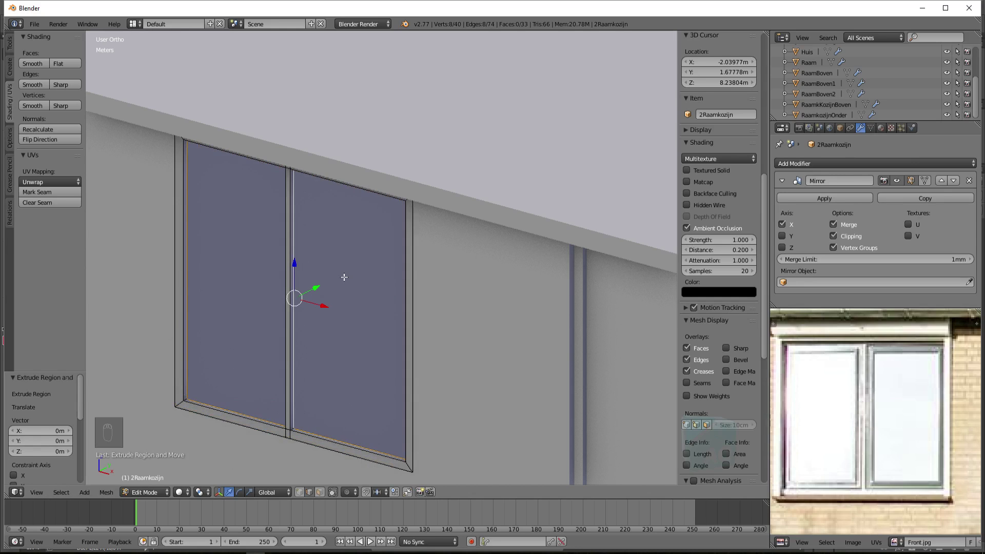
key(s)
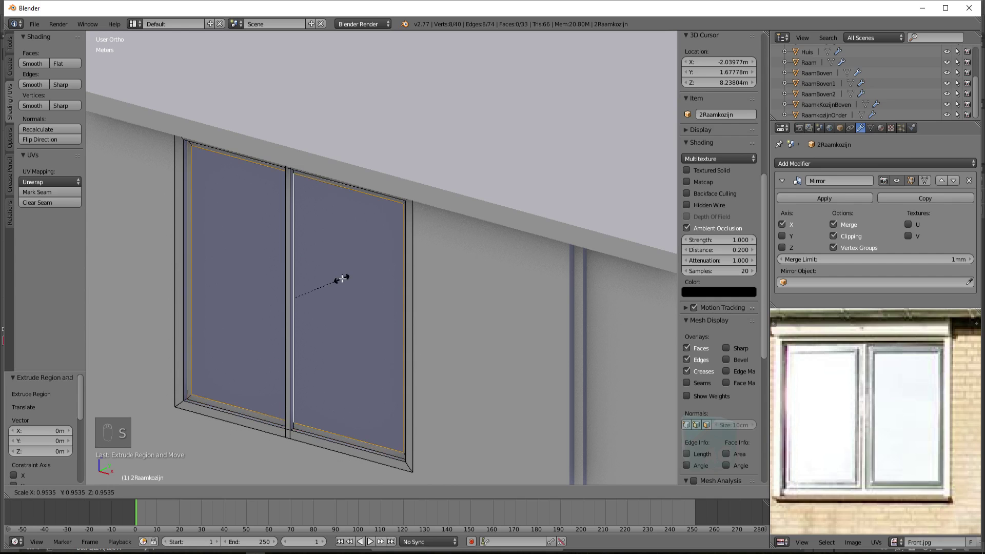
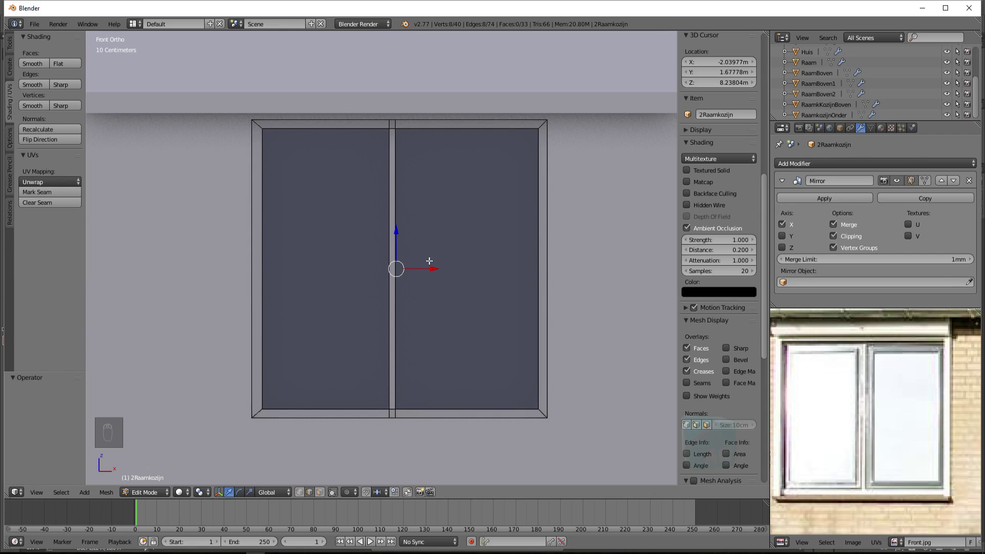
- Scale the inner pane vertices down, then rescale slightly to fine-tune the sloped inner border
drag(209, 497, 232, 462)
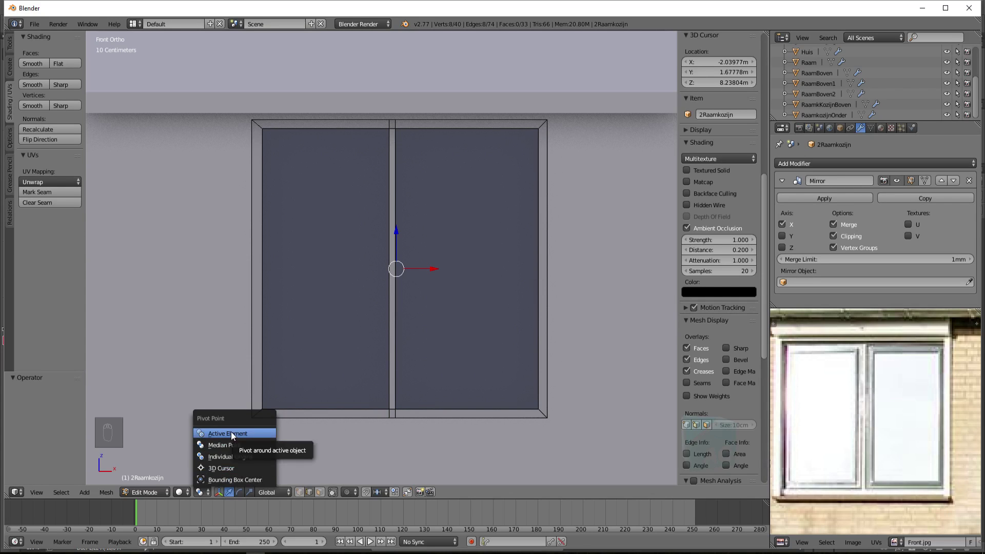
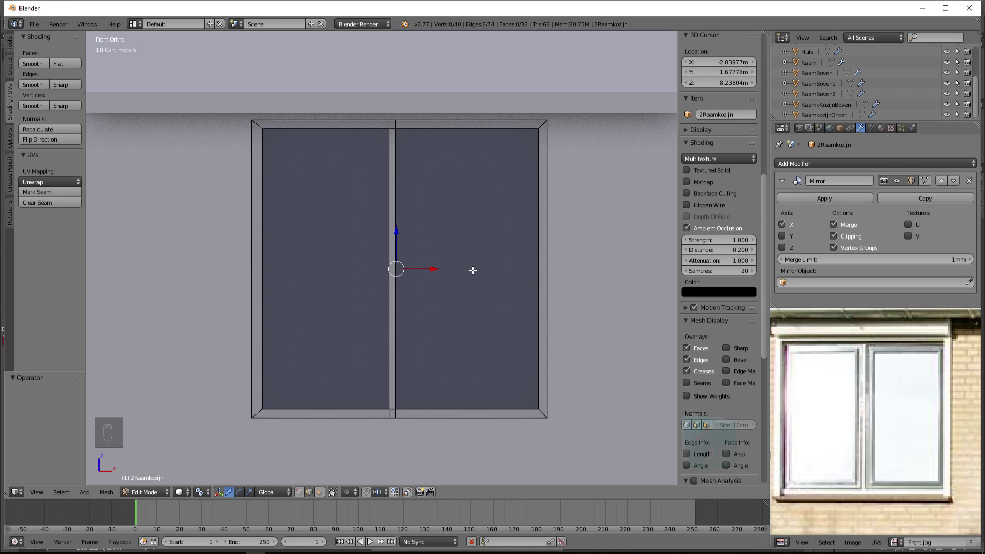
key(s)
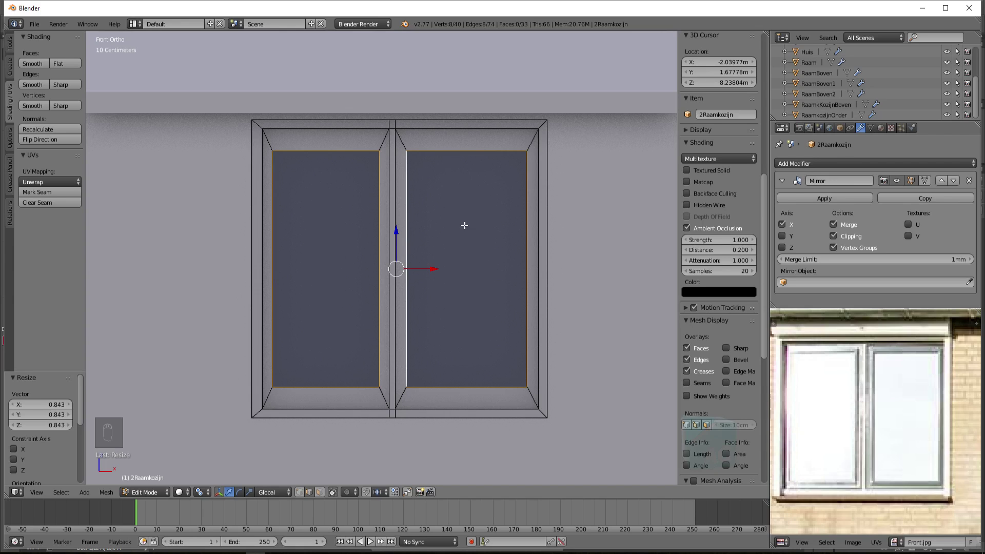
key(s)
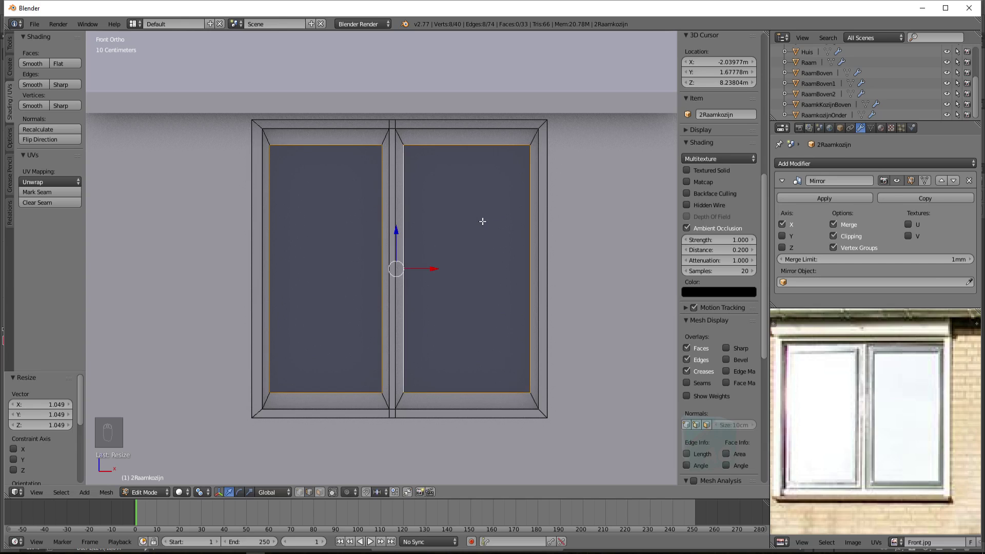
key(s)
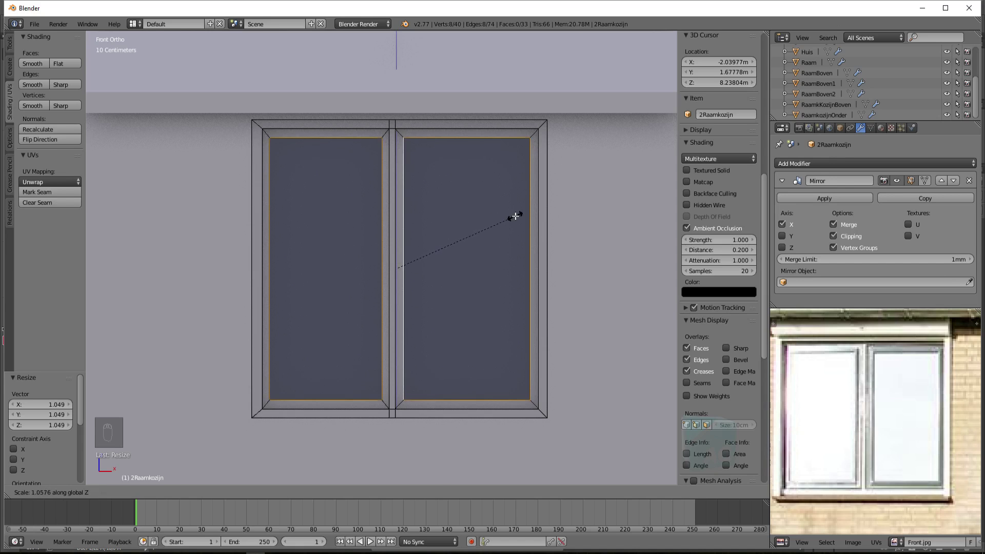
- Confirm the pane resize and separate the new glass faces into their own object with P
click(460, 252)
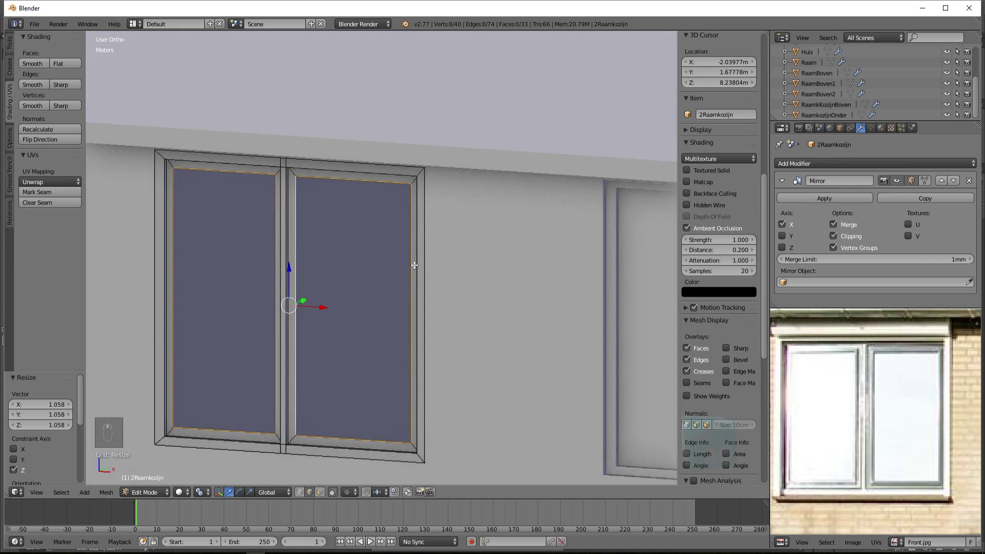
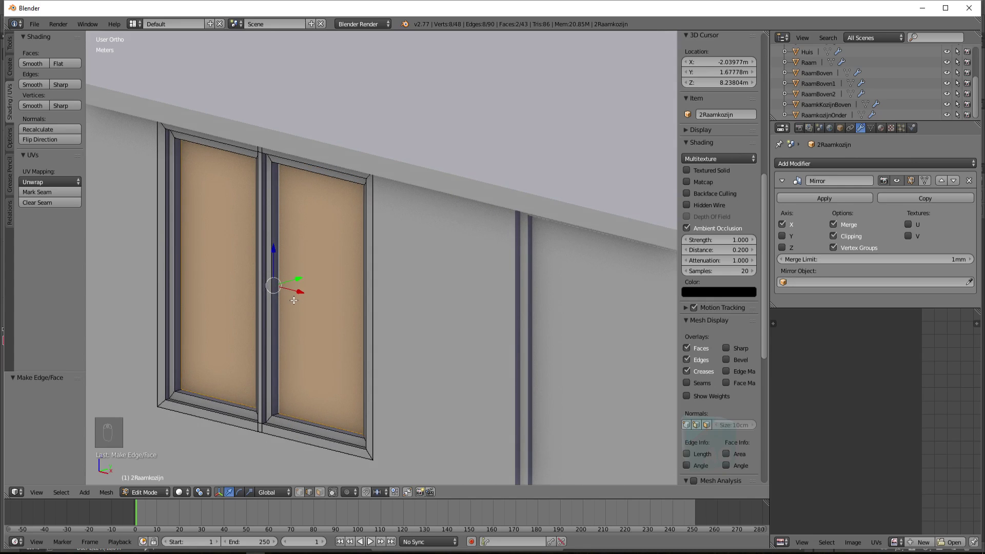
key(p)
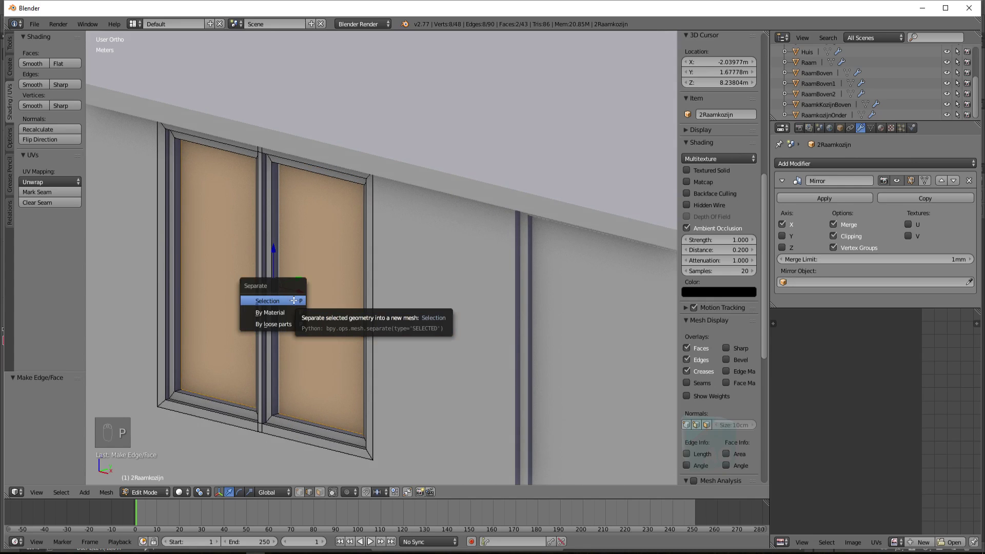
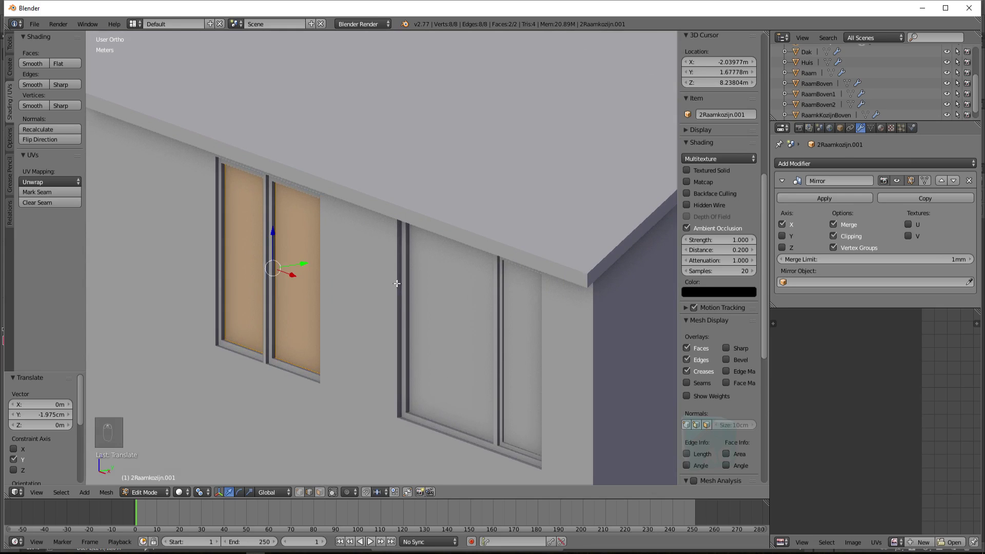
- Back in Object Mode, move the 2Raamkozijn frame about -1.35 cm along Y into the wall
key(Tab)
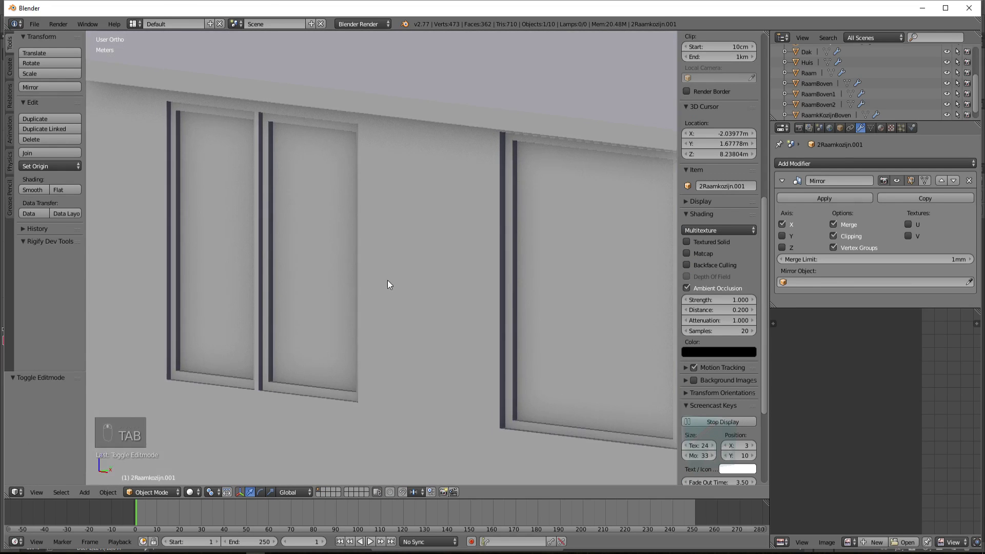
key(Tab)
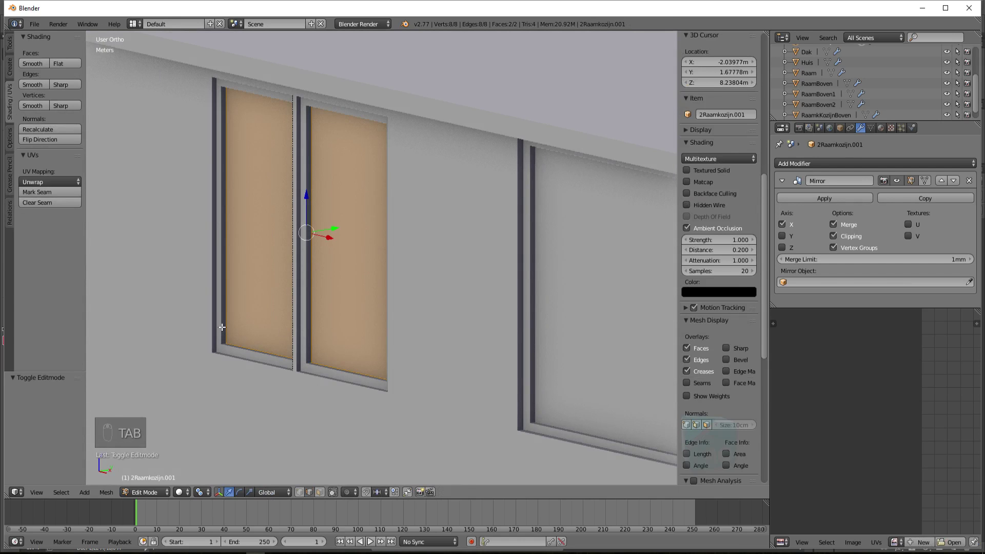
key(Tab)
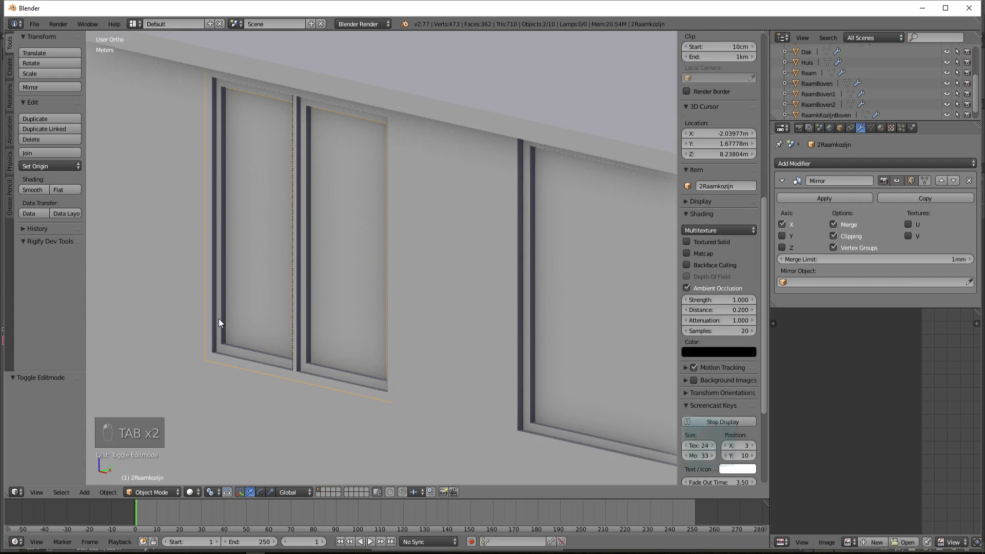
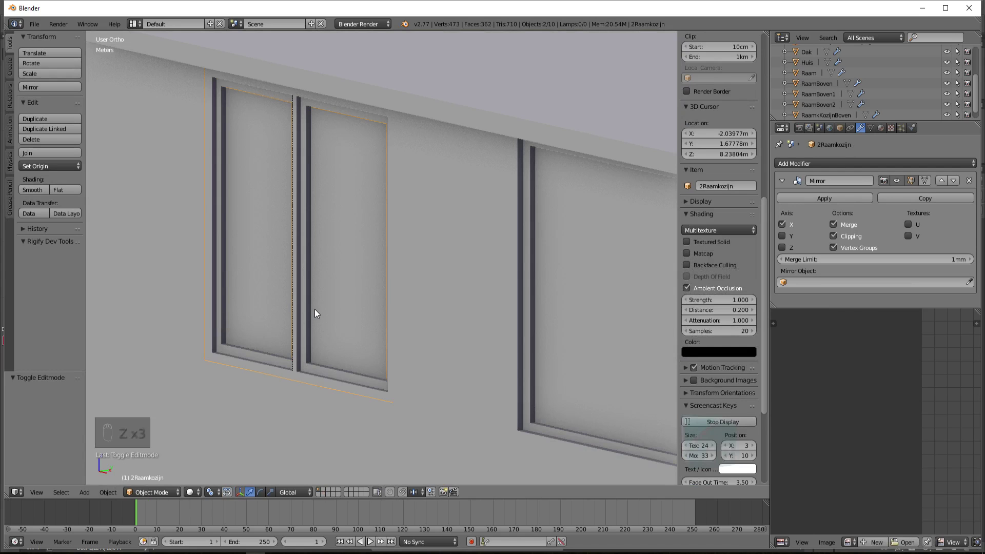
key(g)
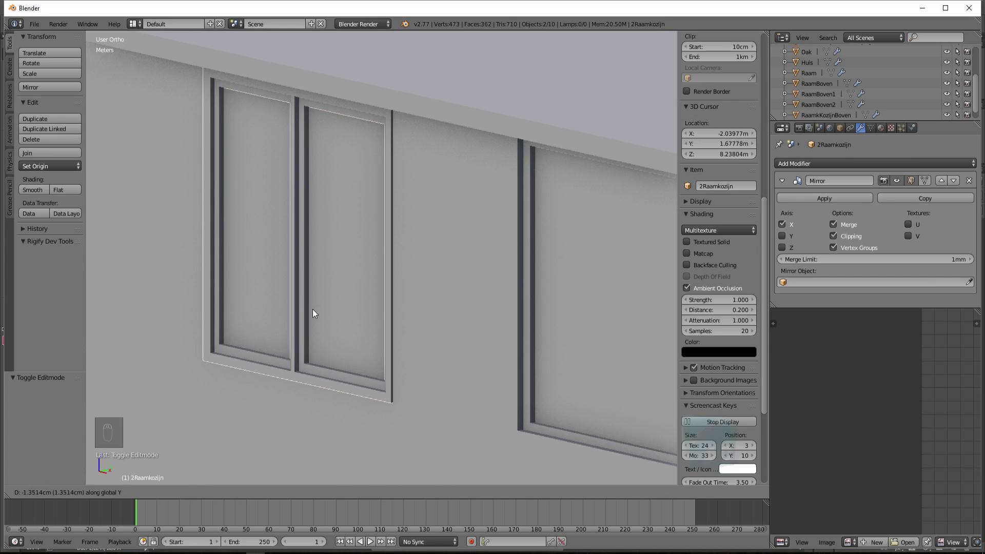
- Turn toward the upper windows and push the RaamBoven1 frame back into the wall
drag(295, 323, 383, 322)
key(z)
key(z)
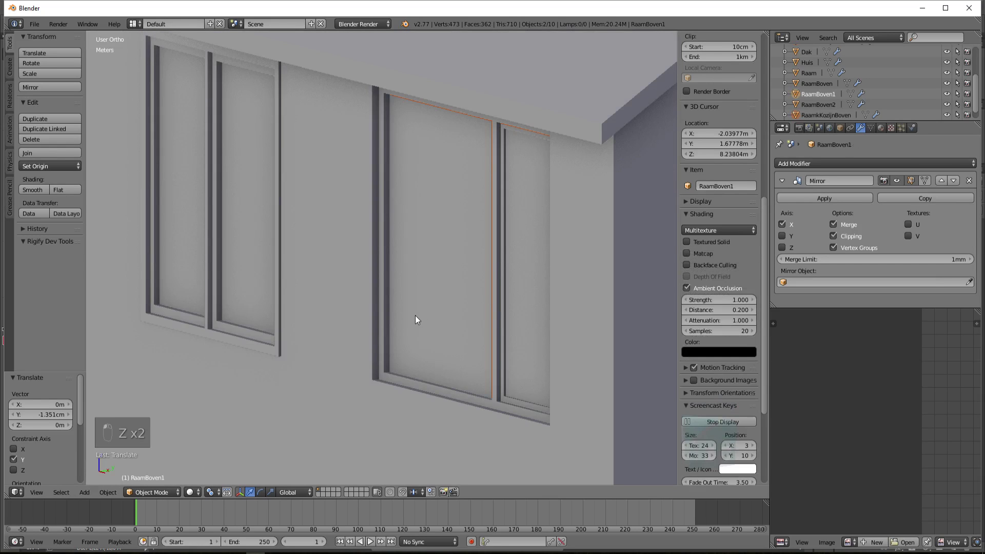
key(z)
key(z)
key(g)
- Select RaamBoven2 and move it back into the wall as well, nudging it slightly further
click(387, 329)
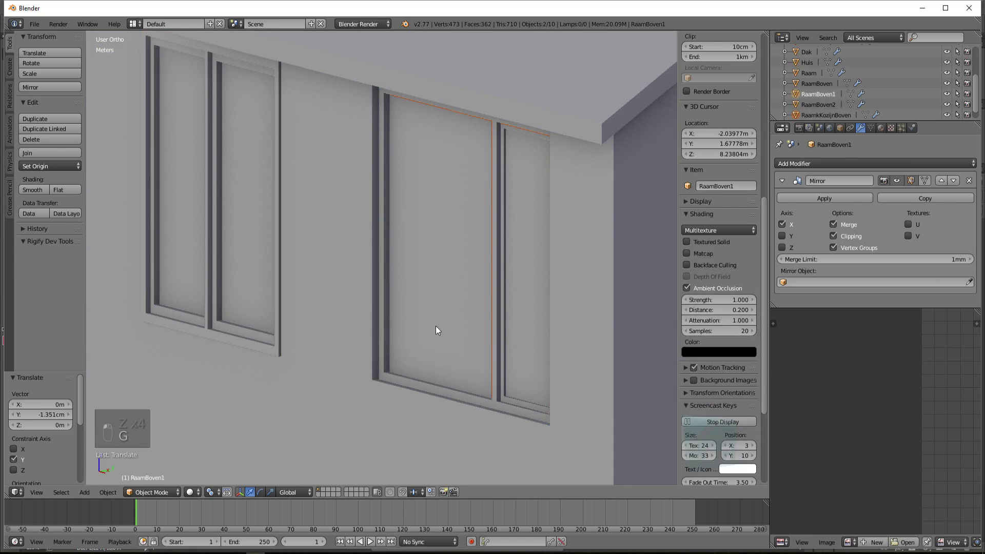
drag(503, 341, 439, 332)
key(g)
key(g)
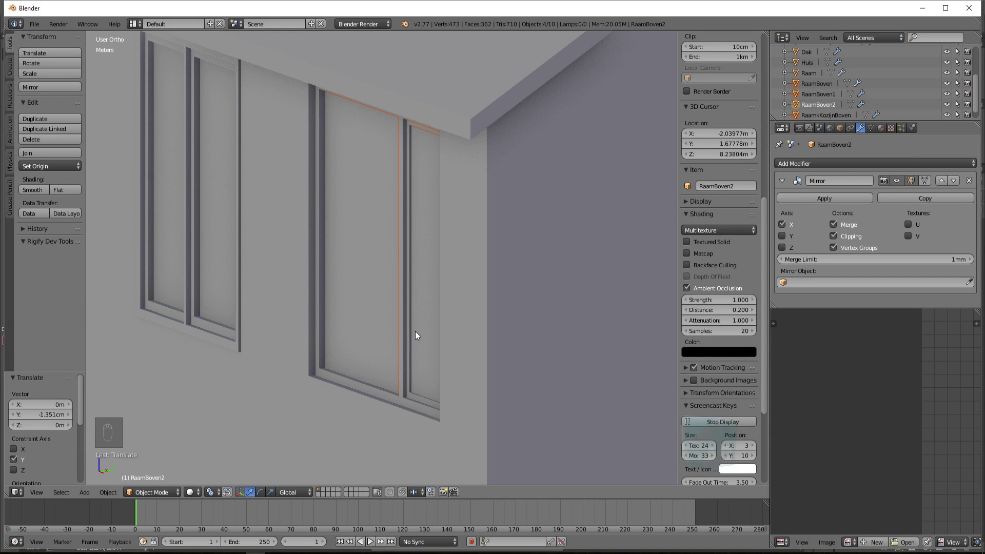
key(g)
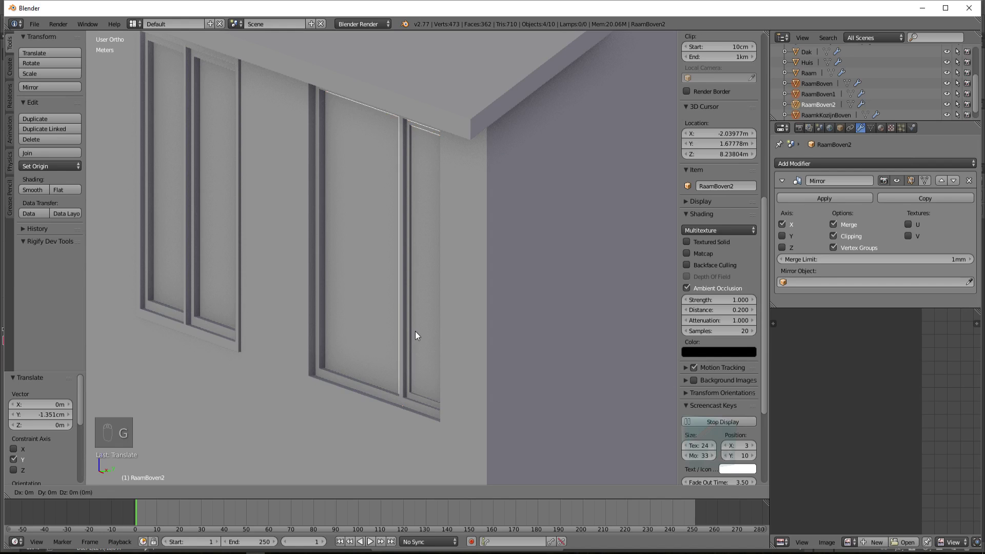
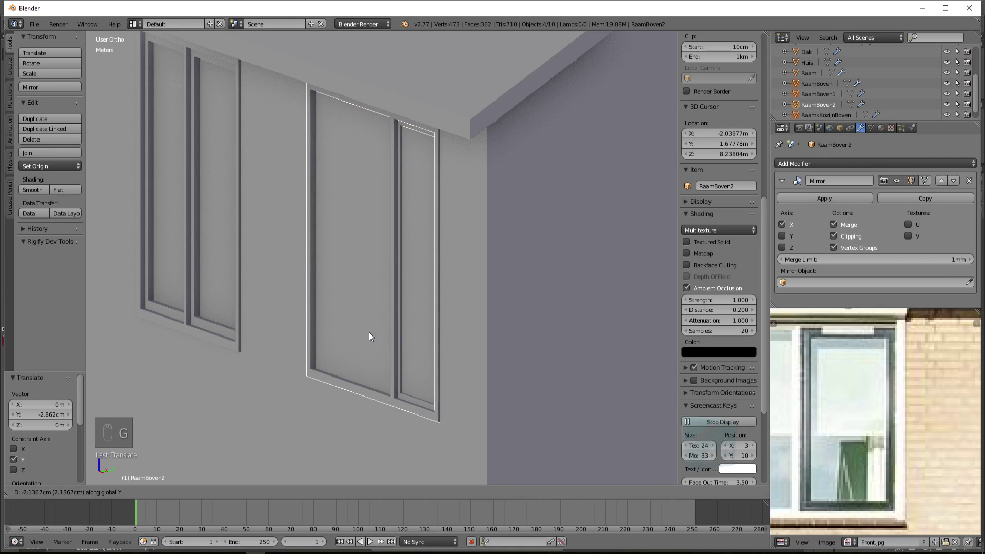
middle_click(438, 343)
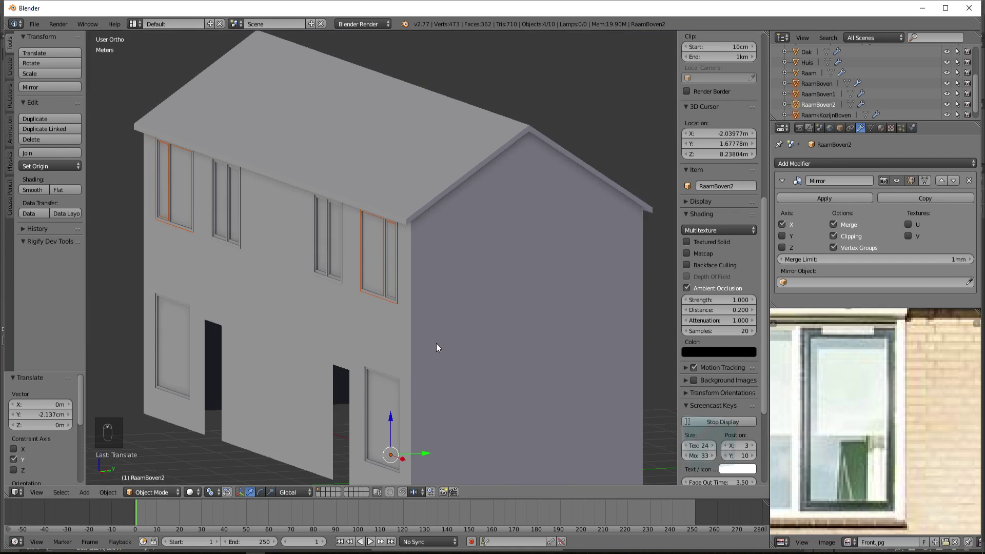
key(Tab)
key(Tab)
key(Tab)
key(Tab)
key(a)
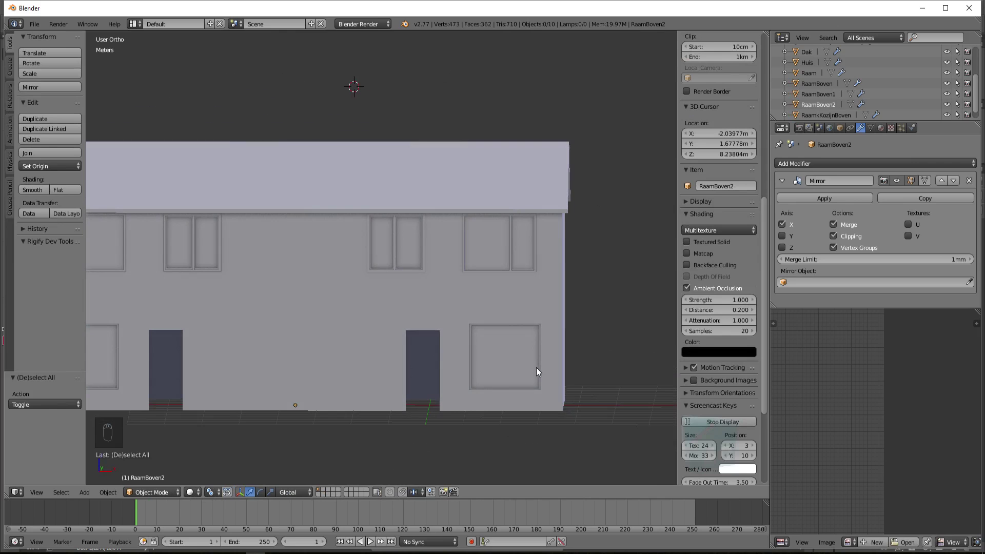
drag(845, 540, 635, 385)
drag(857, 413, 420, 325)
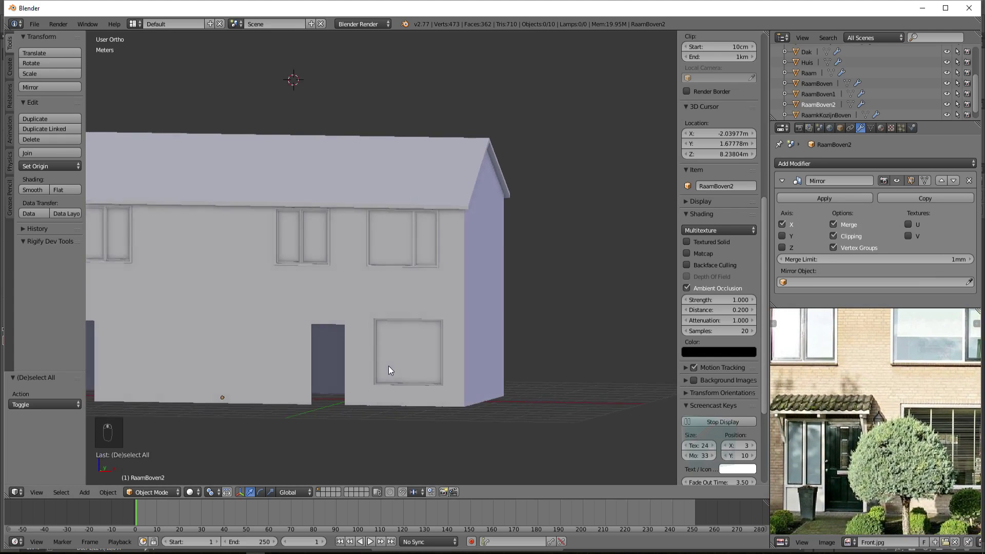
drag(375, 369, 341, 370)
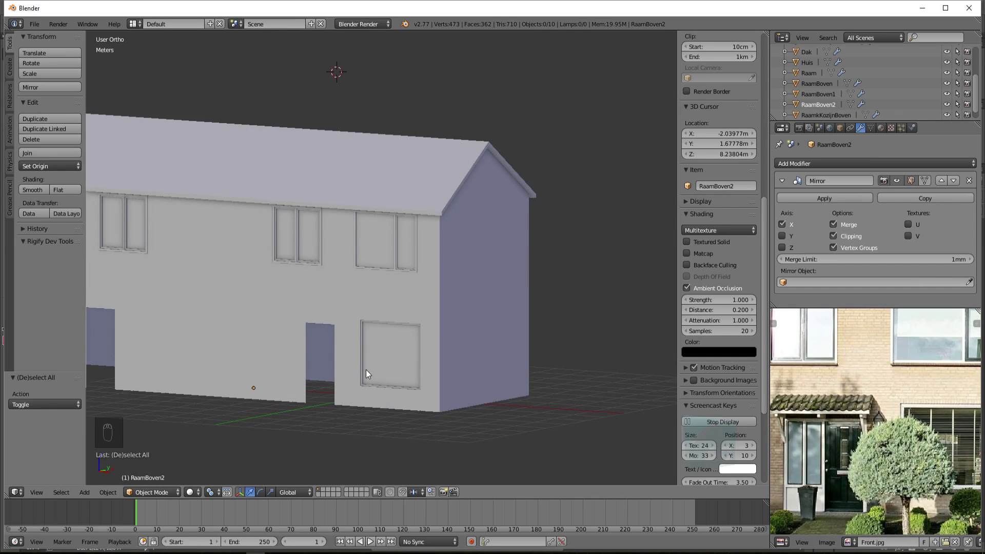